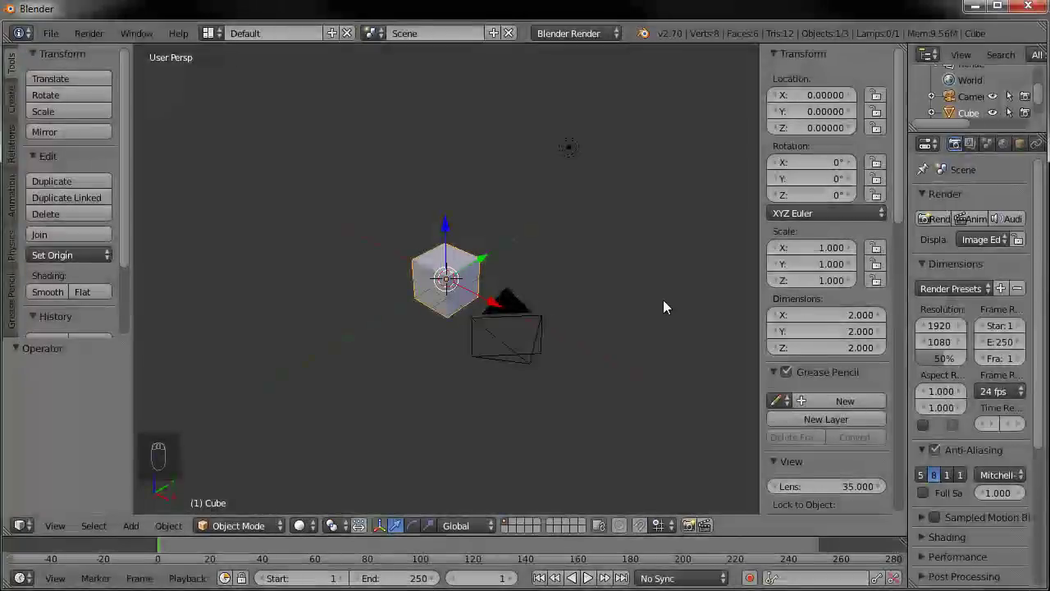
- View the default scene from the front in orthographic projection
{"action": "left_click_drag", "start_coordinate": [589, 346], "coordinate": [421, 368]}
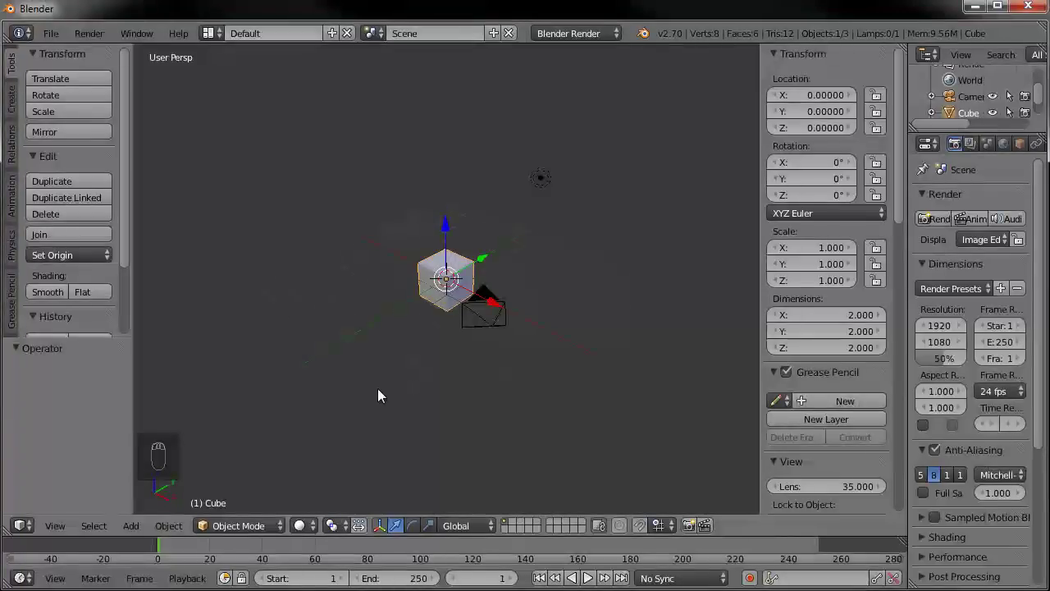
{"action": "key", "text": "KP_1"}
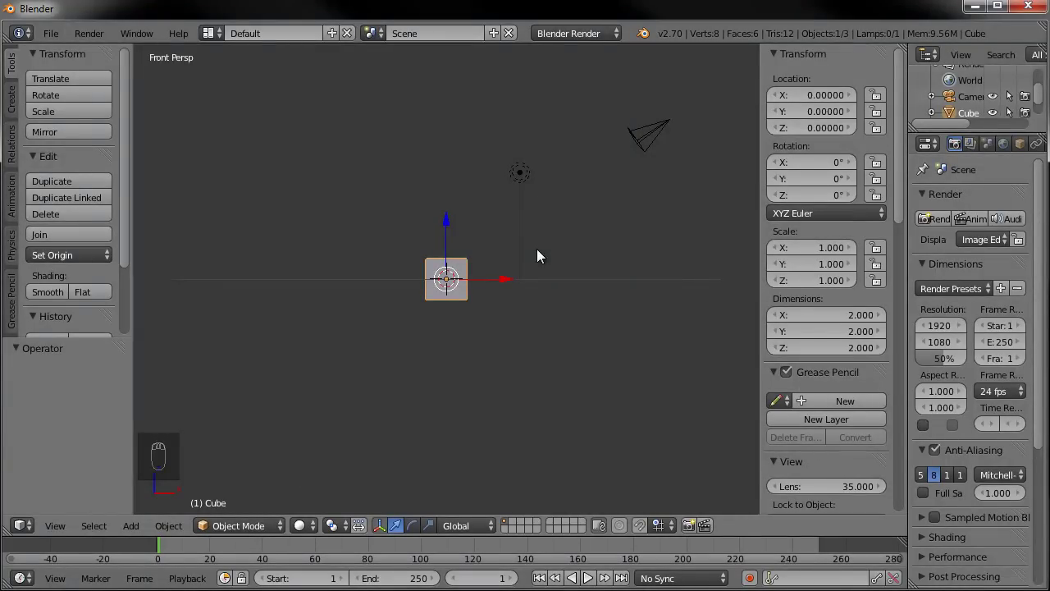
{"action": "key", "text": "KP_5"}
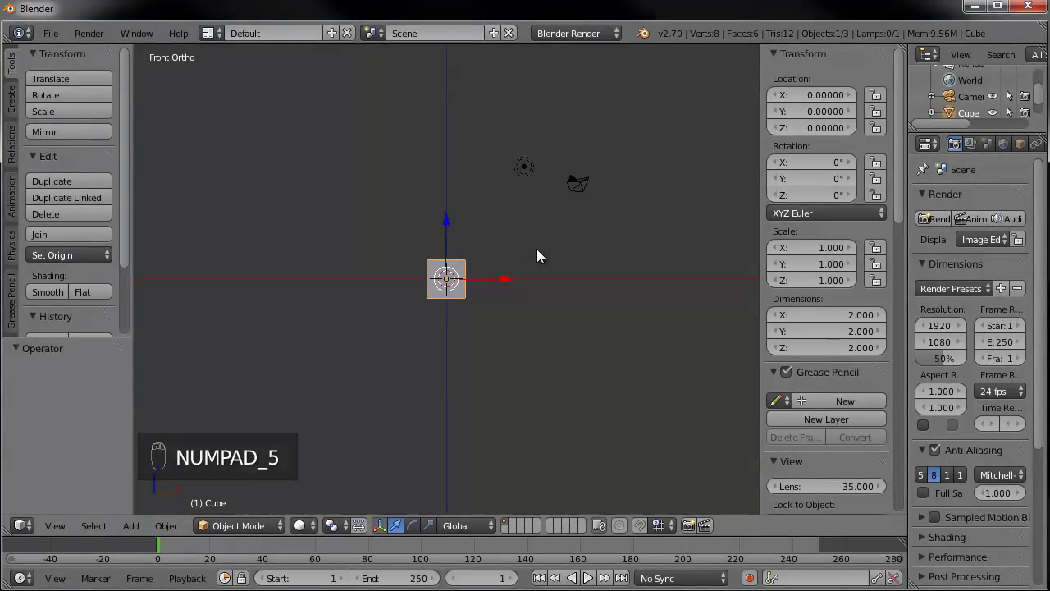
- Enable Background Images in the N sidebar and add an empty image slot
{"action": "left_click_drag", "start_coordinate": [517, 283], "coordinate": [360, 186]}
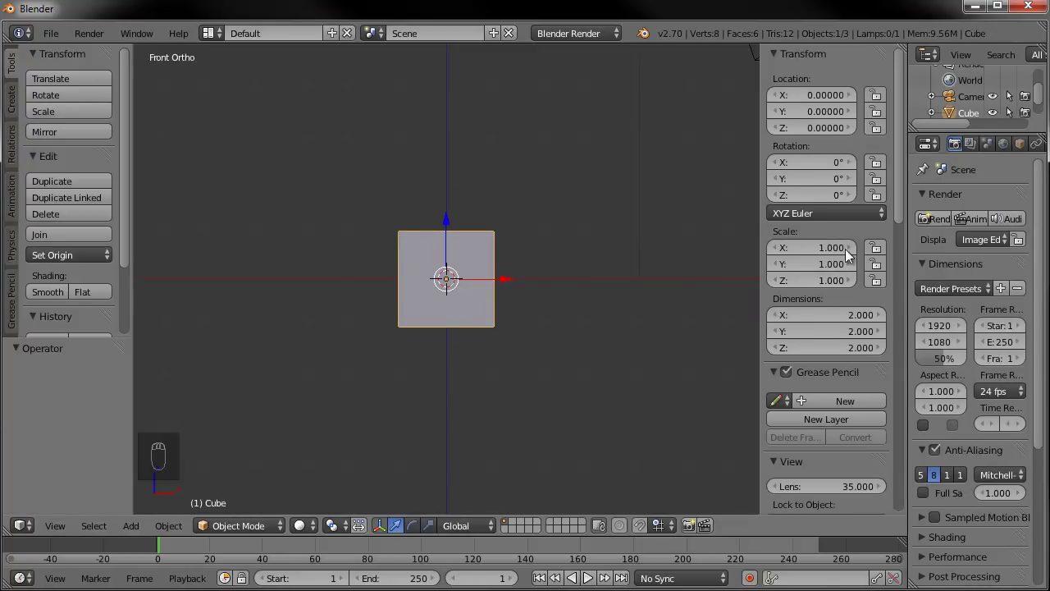
{"action": "key", "text": "n"}
{"action": "key", "text": "n"}
{"action": "left_click_drag", "start_coordinate": [809, 275], "coordinate": [789, 279]}
{"action": "left_click_drag", "start_coordinate": [789, 279], "coordinate": [814, 304]}
{"action": "left_click", "coordinate": [813, 305]}
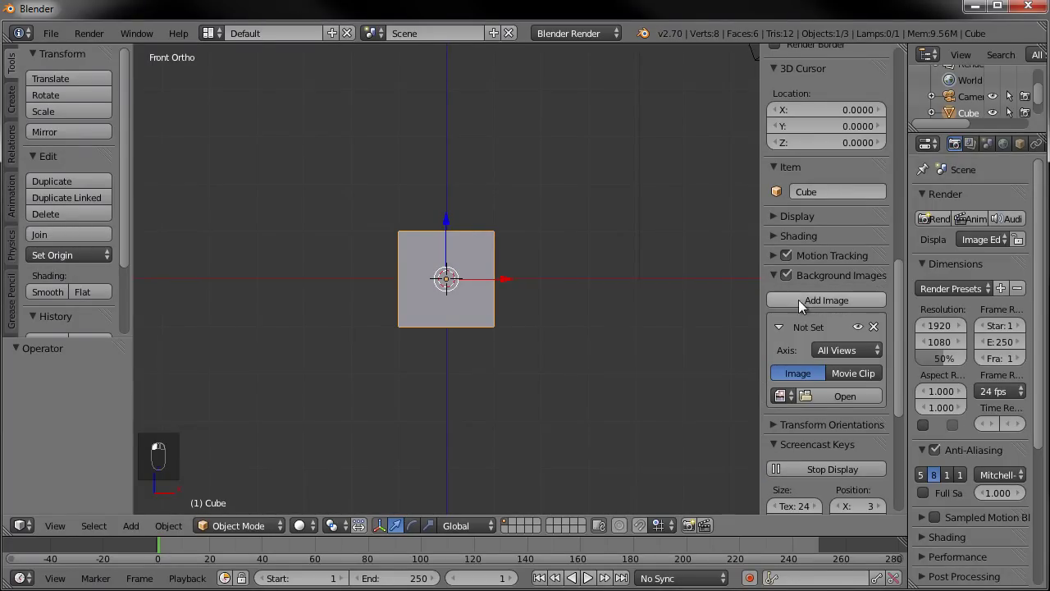
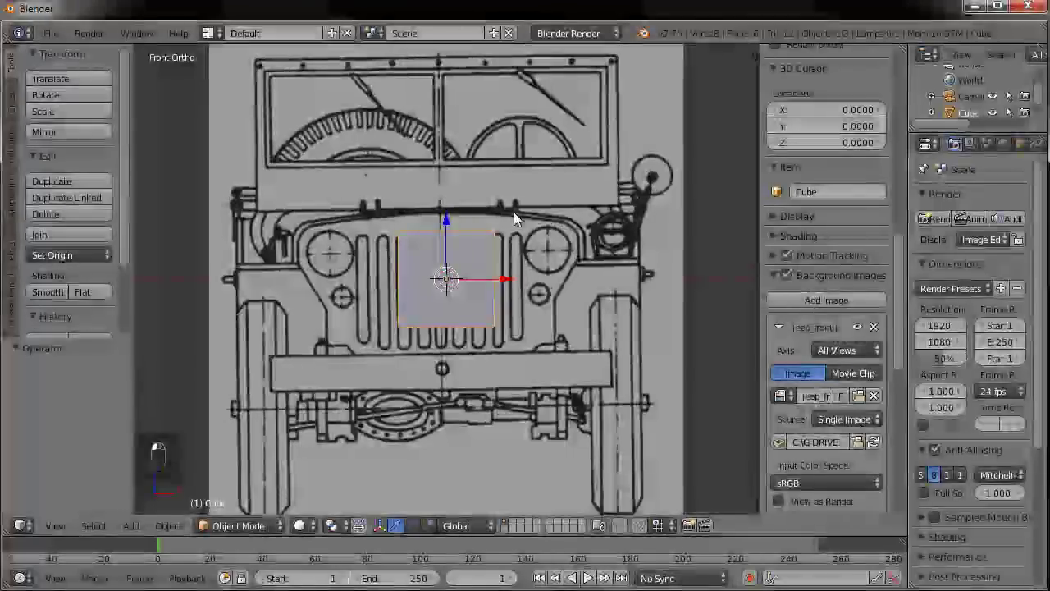
- Raise the front blueprint's Y offset so the jeep sits above the ground line
{"action": "middle_click", "coordinate": [580, 312]}
{"action": "left_click", "coordinate": [581, 311]}
{"action": "left_click_drag", "start_coordinate": [581, 312], "coordinate": [805, 451]}
{"action": "left_click_drag", "start_coordinate": [827, 455], "coordinate": [844, 459]}
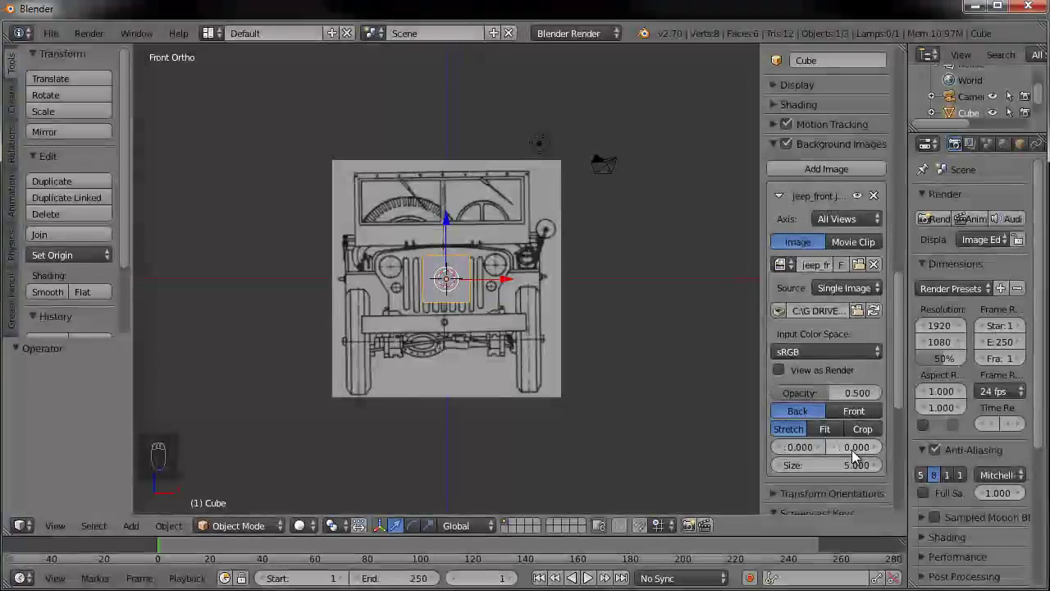
{"action": "left_click", "coordinate": [855, 453]}
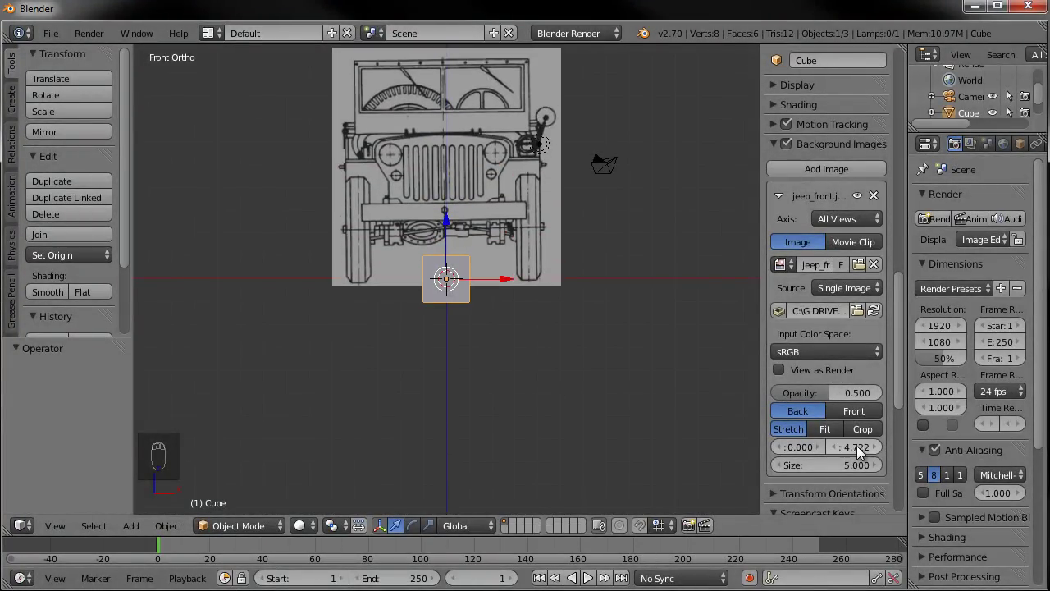
{"action": "left_click", "coordinate": [879, 455]}
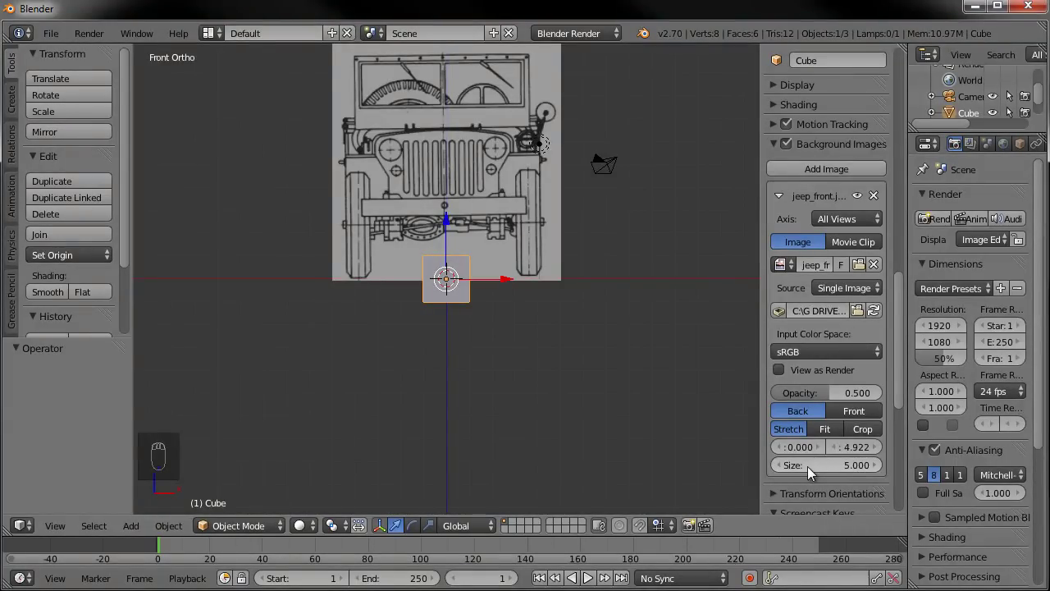
- Check the wheels against the origin, then shrink the blueprint to size 1.000 and lower its offset
{"action": "left_click_drag", "start_coordinate": [498, 331], "coordinate": [408, 377]}
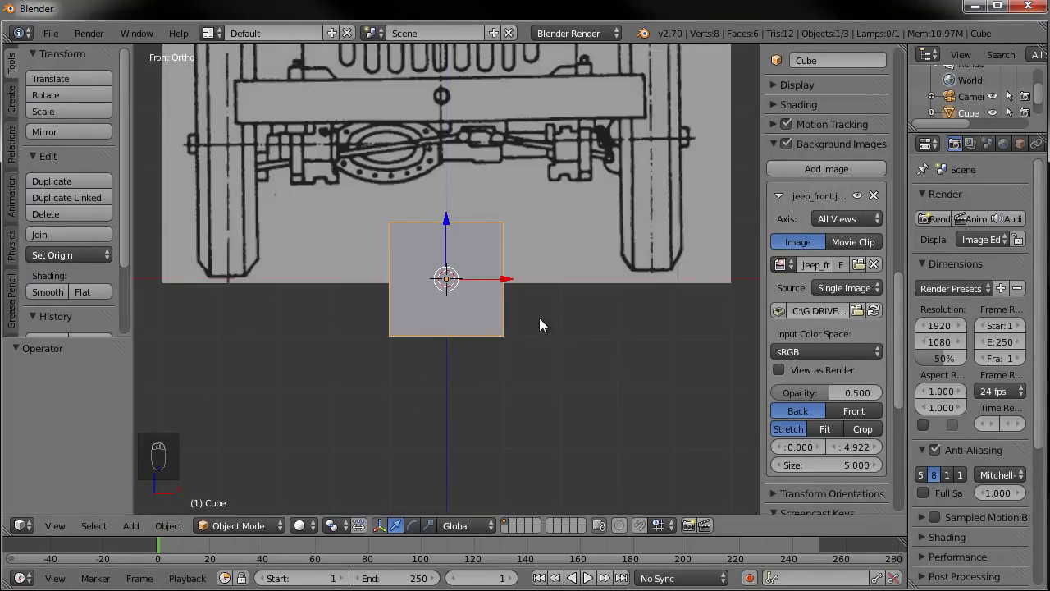
{"action": "left_click_drag", "start_coordinate": [262, 315], "coordinate": [590, 346]}
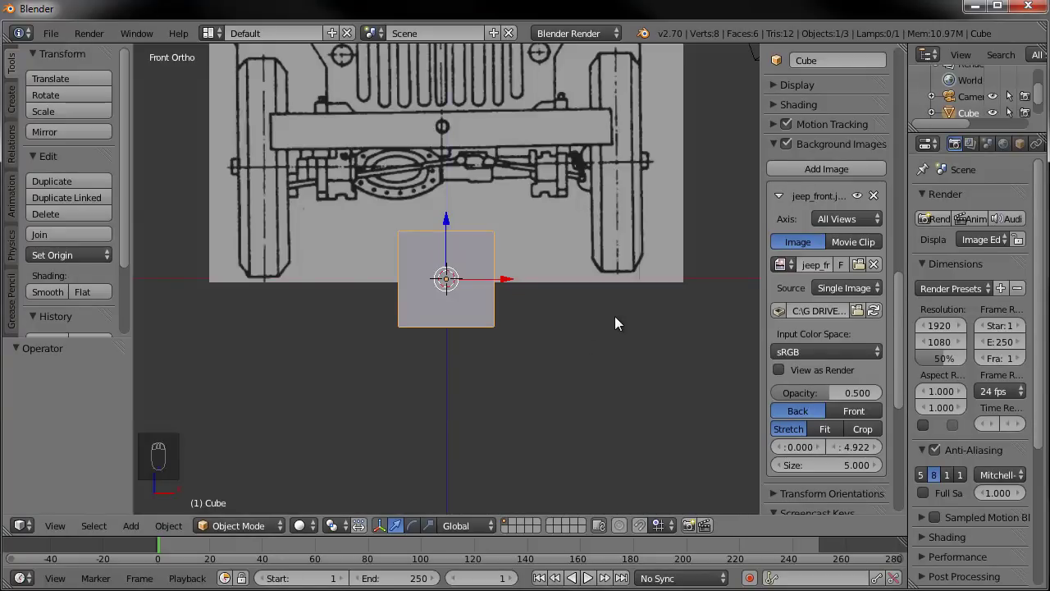
{"action": "left_click_drag", "start_coordinate": [623, 325], "coordinate": [785, 468]}
{"action": "left_click_drag", "start_coordinate": [785, 469], "coordinate": [834, 466]}
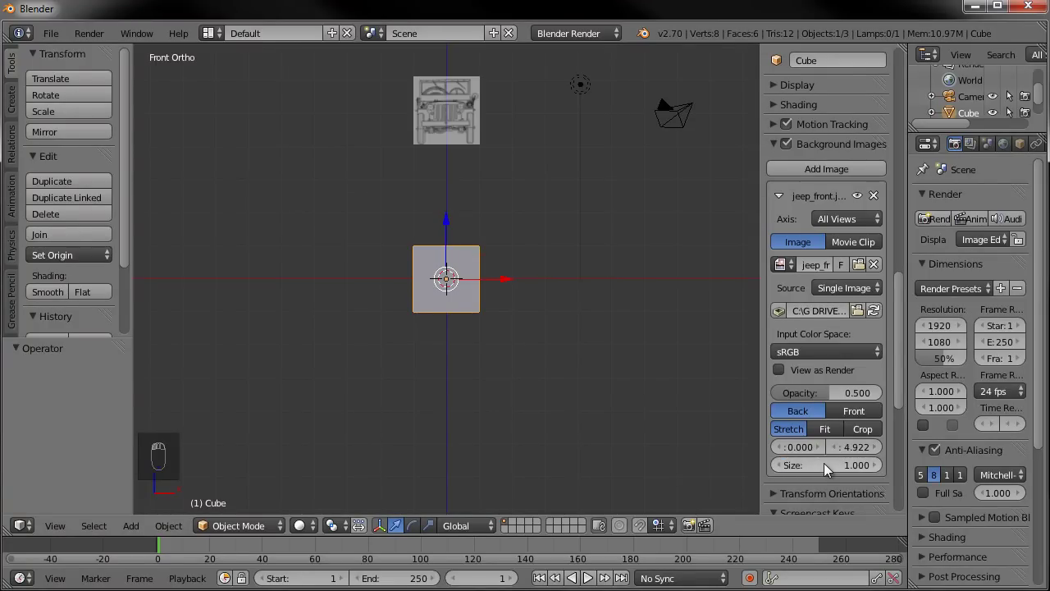
{"action": "left_click_drag", "start_coordinate": [499, 209], "coordinate": [858, 454]}
{"action": "left_click", "coordinate": [858, 454]}
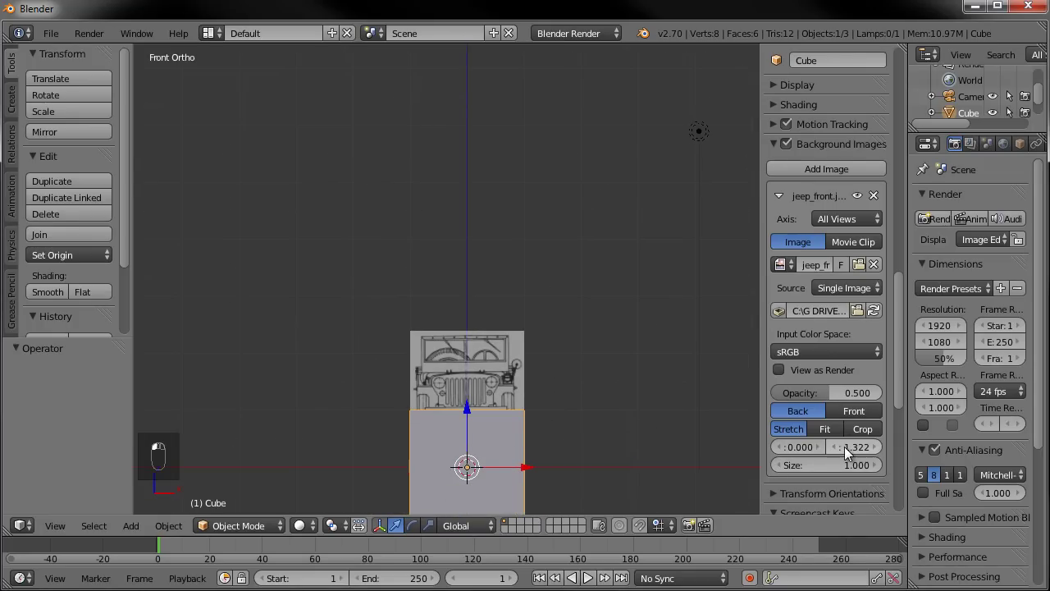
- Set the front blueprint's Y offset to 1.000 and hide the cube and other scene objects
{"action": "left_click", "coordinate": [854, 453]}
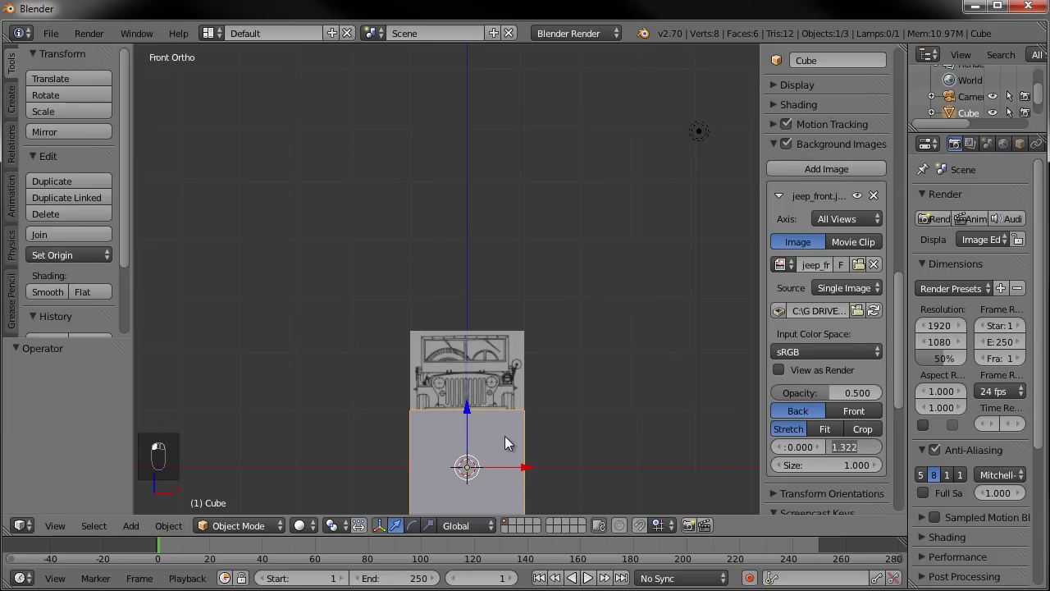
{"action": "key", "text": "h"}
{"action": "left_click_drag", "start_coordinate": [552, 459], "coordinate": [778, 214]}
{"action": "left_click", "coordinate": [779, 215]}
{"action": "middle_click", "coordinate": [836, 347]}
{"action": "left_click_drag", "start_coordinate": [839, 347], "coordinate": [871, 352]}
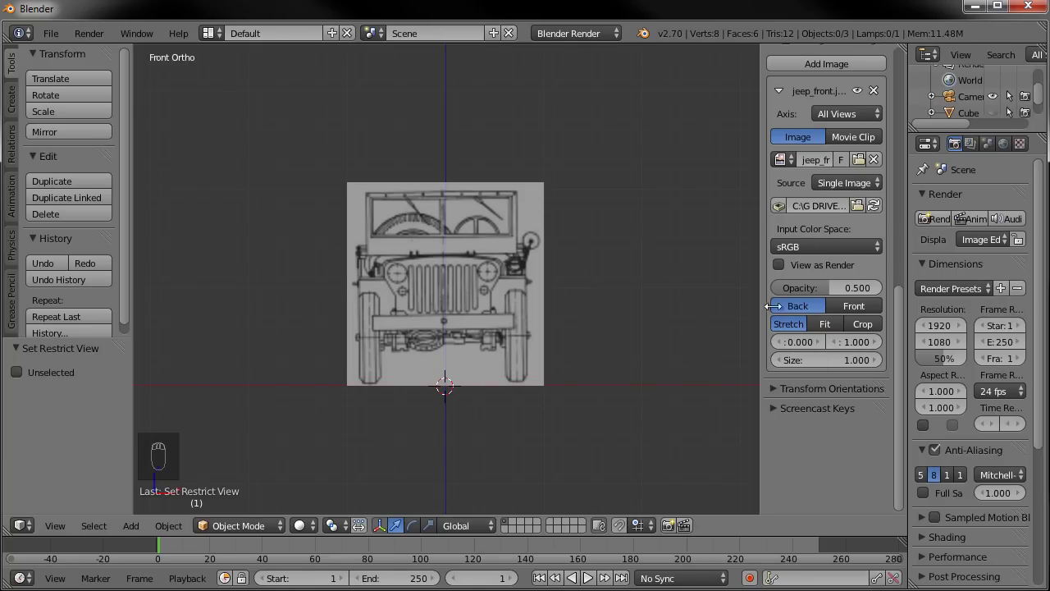
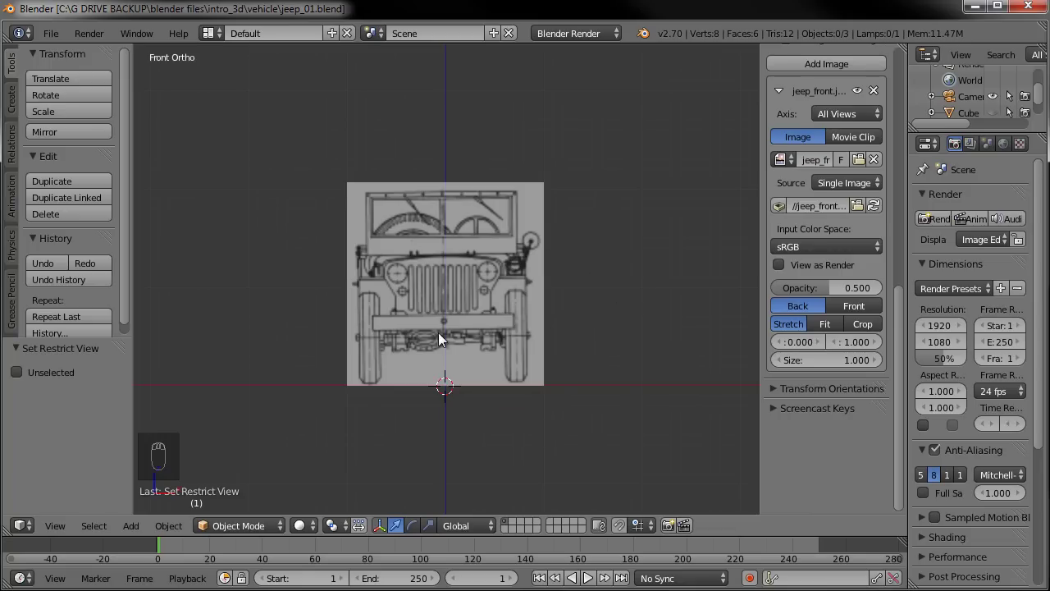
- Restrict the front blueprint's Axis to Front and confirm the right view shows no image
{"action": "key", "text": "KP_3"}
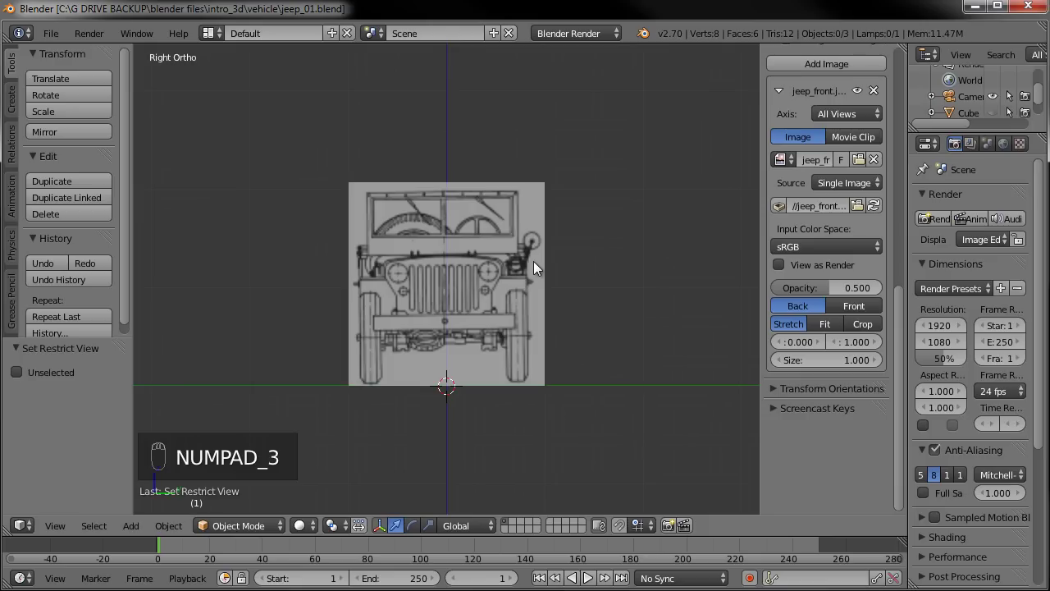
{"action": "key", "text": "KP_1"}
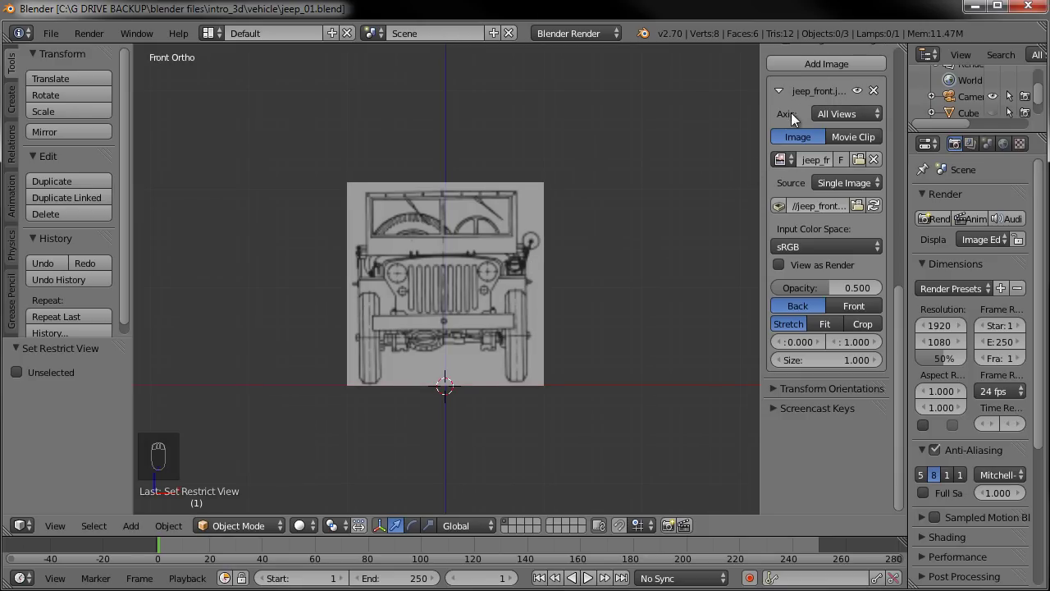
{"action": "left_click", "coordinate": [868, 120]}
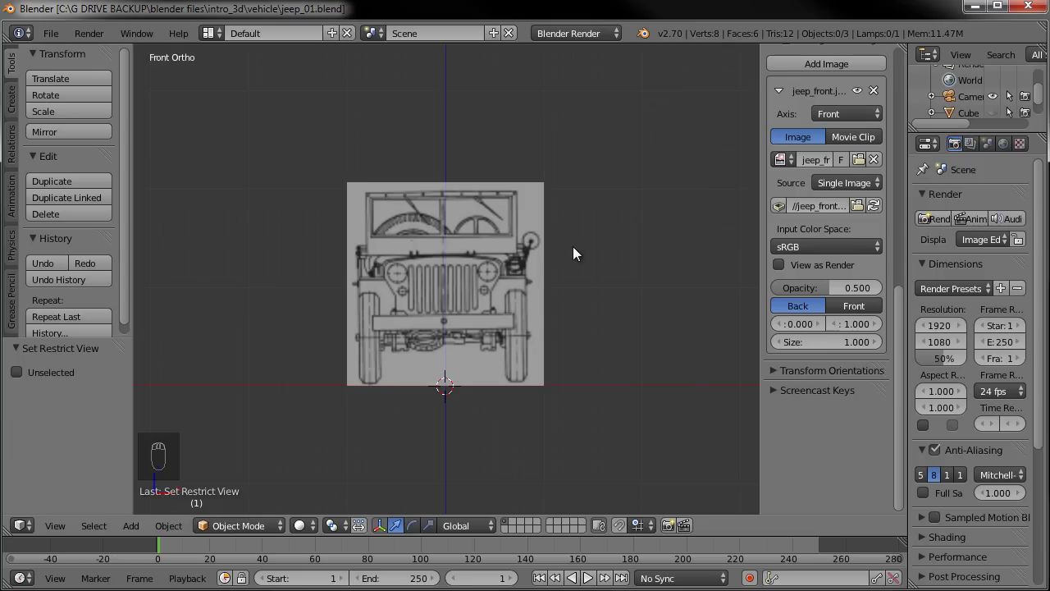
{"action": "key", "text": "KP_3"}
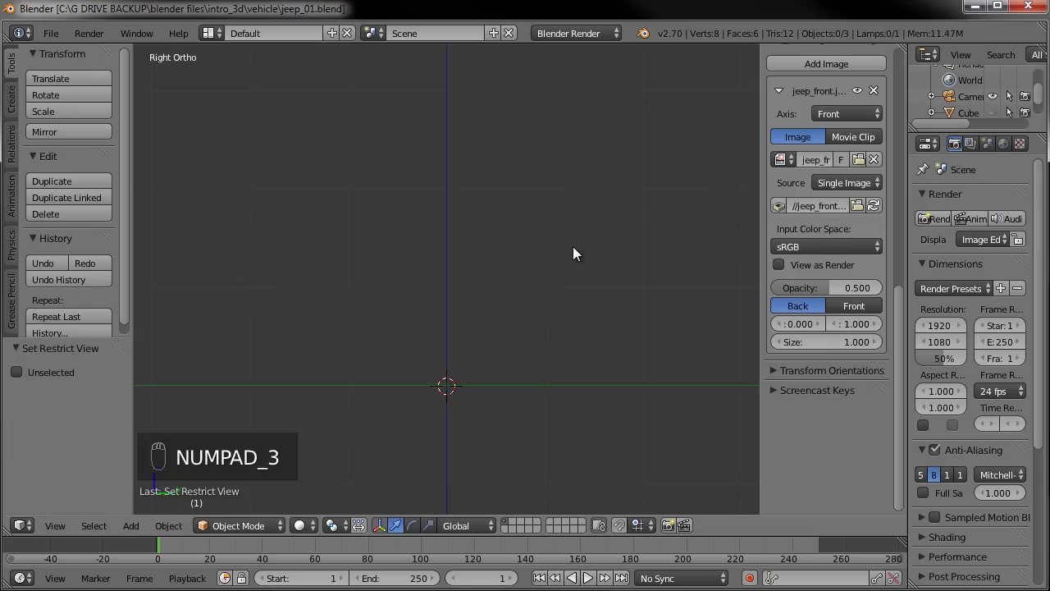
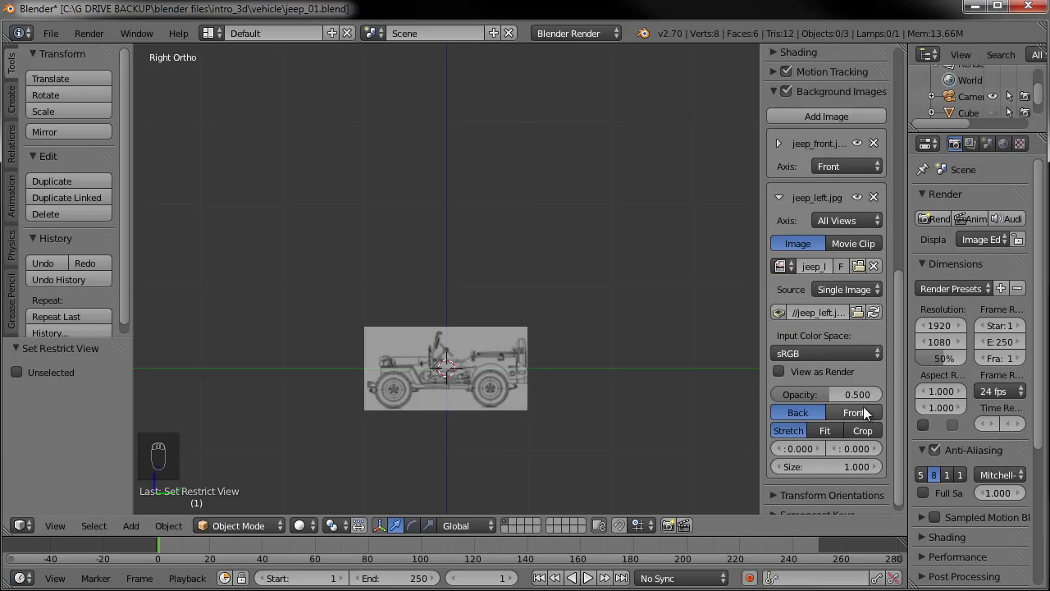
- Set the side blueprint to size 1.3 with Y offset 1.3 and compare it in front view
{"action": "left_click", "coordinate": [880, 474]}
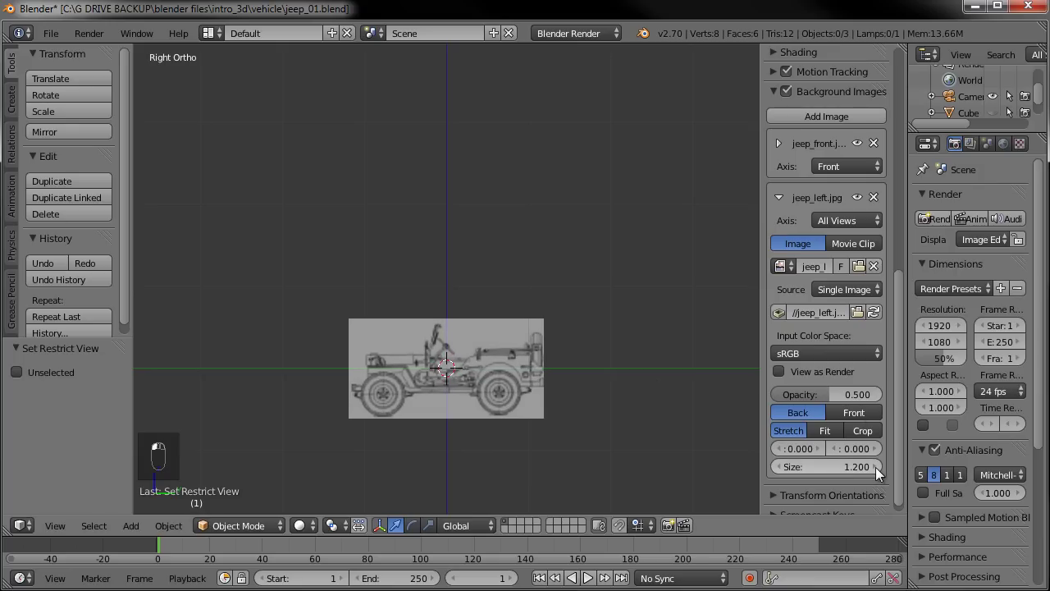
{"action": "left_click_drag", "start_coordinate": [701, 356], "coordinate": [880, 459]}
{"action": "left_click", "coordinate": [881, 458]}
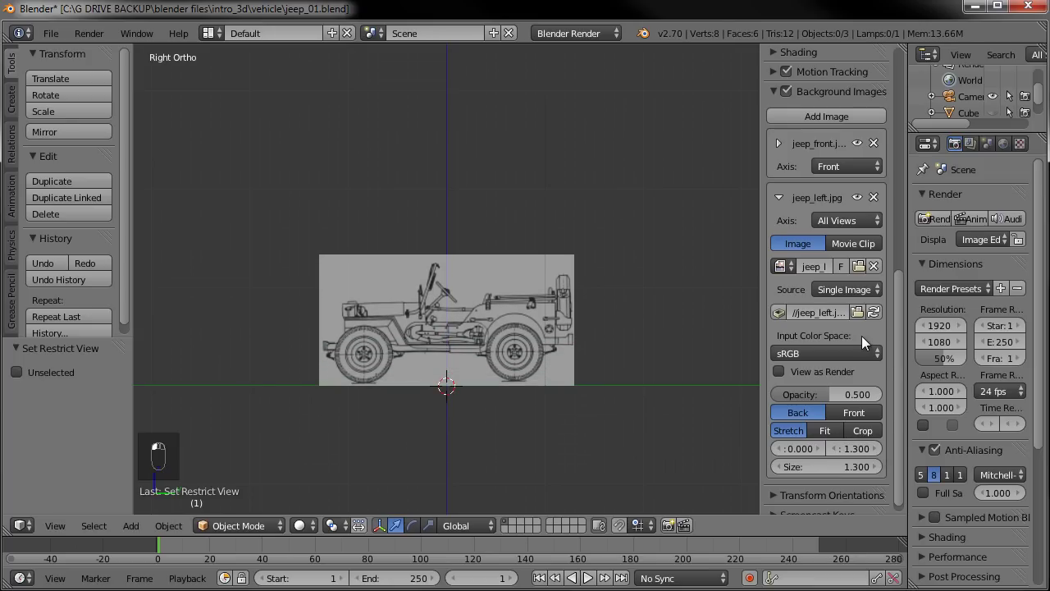
{"action": "left_click_drag", "start_coordinate": [862, 342], "coordinate": [617, 333]}
{"action": "key", "text": "KP_1"}
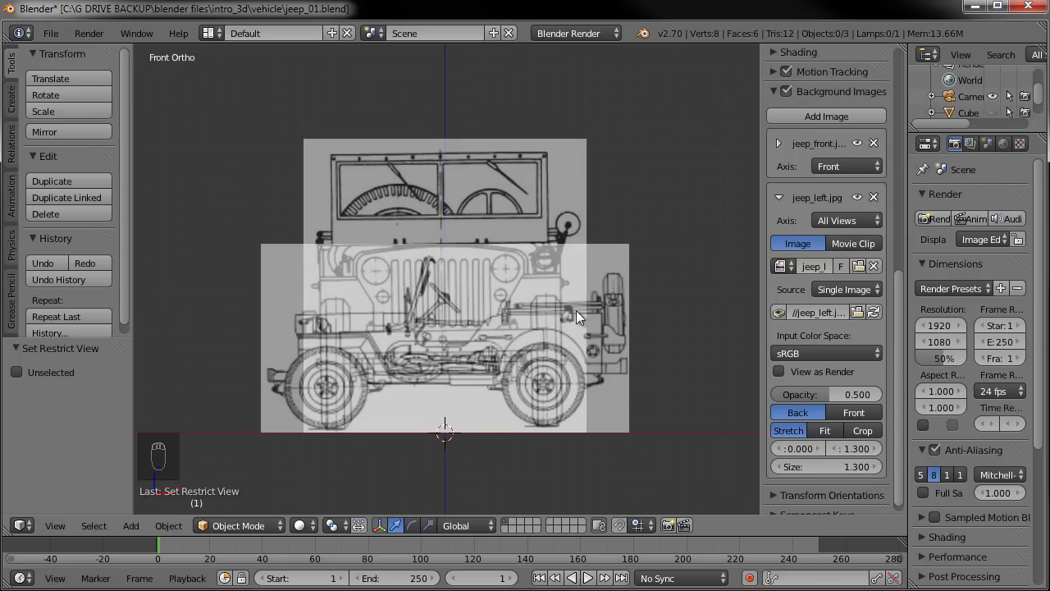
- Enlarge the side blueprint to size 2.100 and raise its Y offset to 2.000
{"action": "left_click_drag", "start_coordinate": [617, 345], "coordinate": [887, 471]}
{"action": "left_click_drag", "start_coordinate": [887, 471], "coordinate": [904, 412]}
{"action": "left_click_drag", "start_coordinate": [881, 473], "coordinate": [858, 488]}
{"action": "left_click_drag", "start_coordinate": [878, 473], "coordinate": [891, 459]}
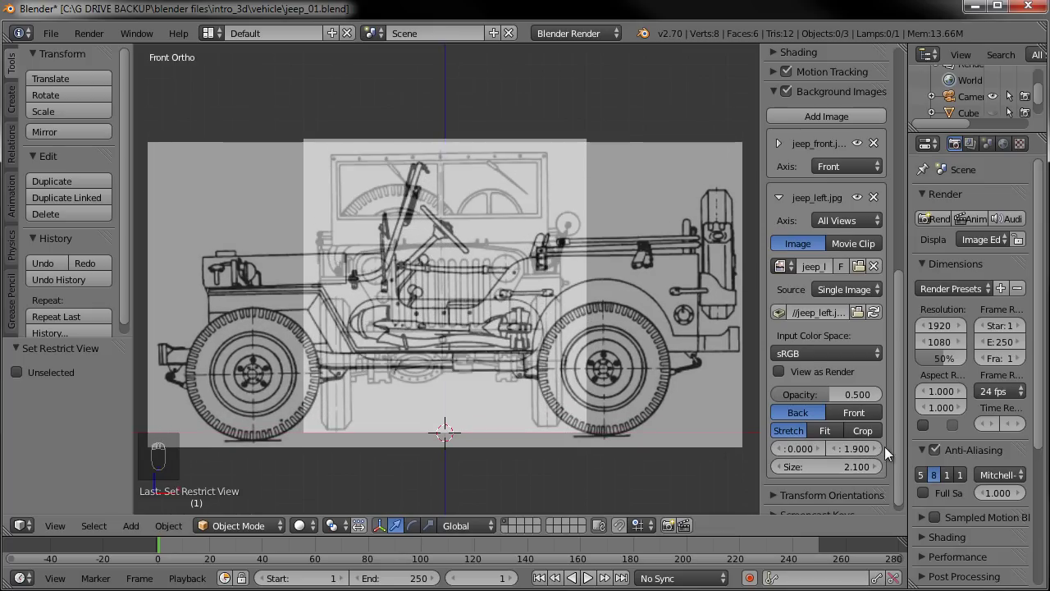
{"action": "left_click", "coordinate": [881, 452]}
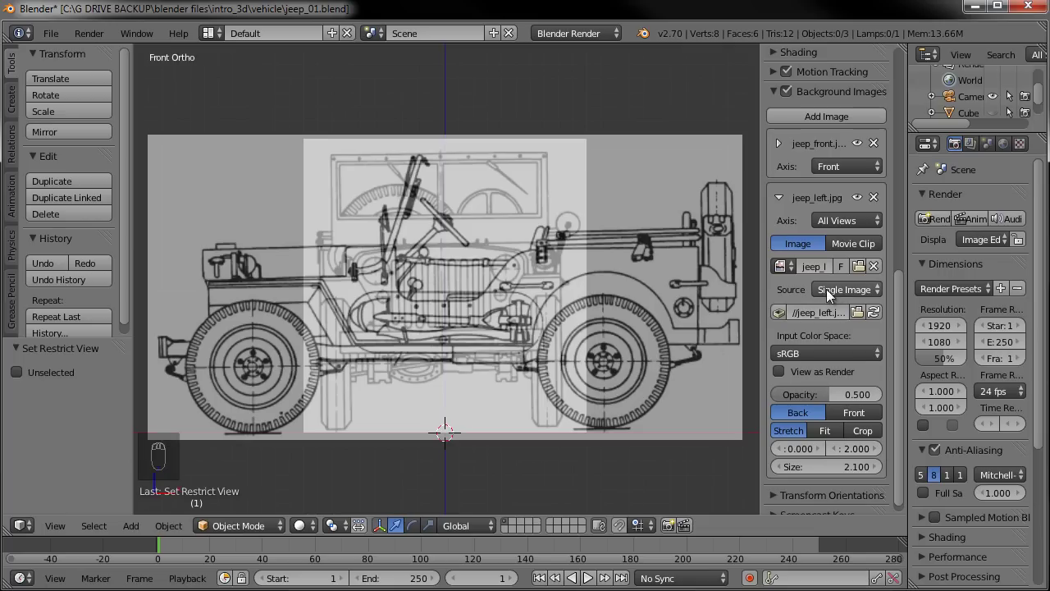
{"action": "left_click", "coordinate": [849, 227]}
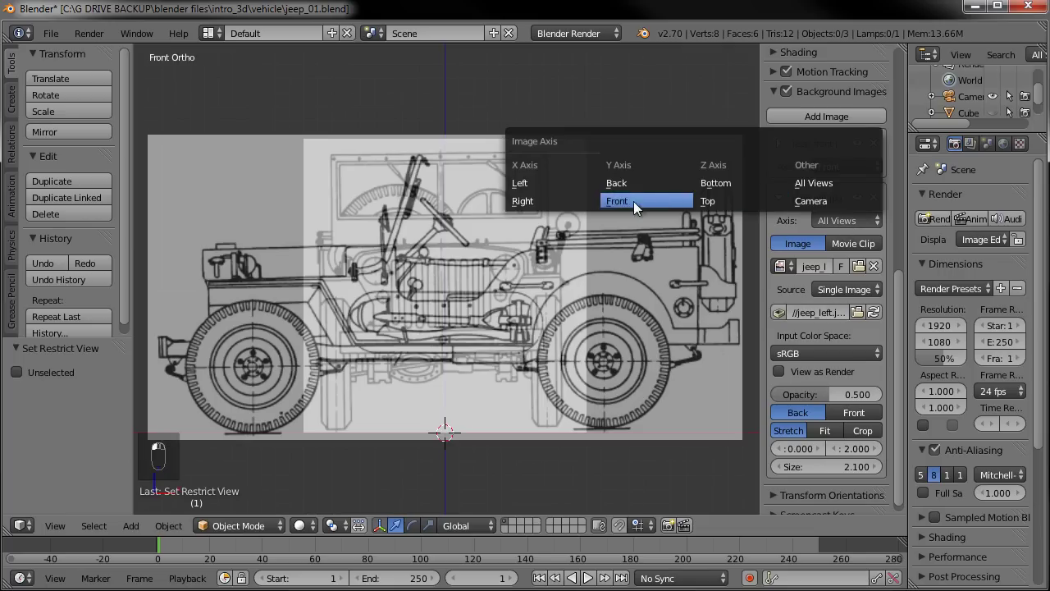
{"action": "left_click_drag", "start_coordinate": [675, 331], "coordinate": [422, 277]}
{"action": "key", "text": "KP_3"}
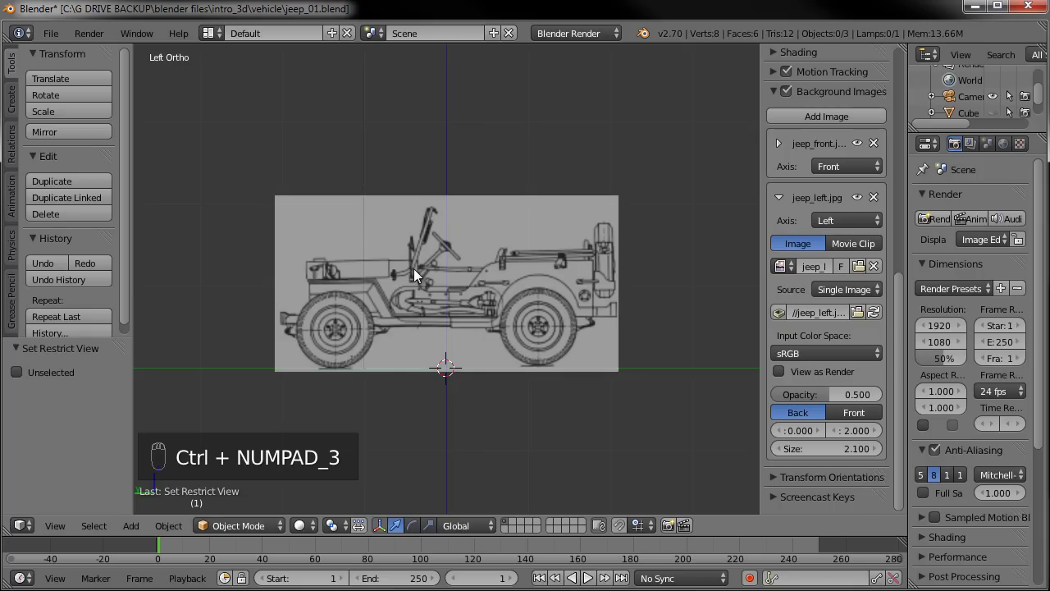
{"action": "left_click", "coordinate": [850, 228]}
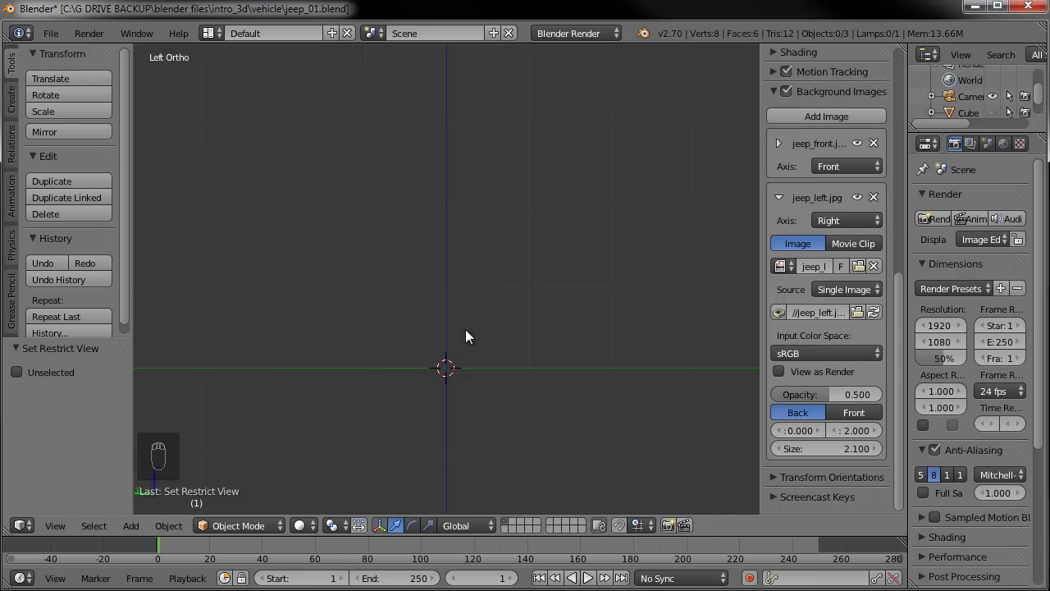
{"action": "key", "text": "KP_3"}
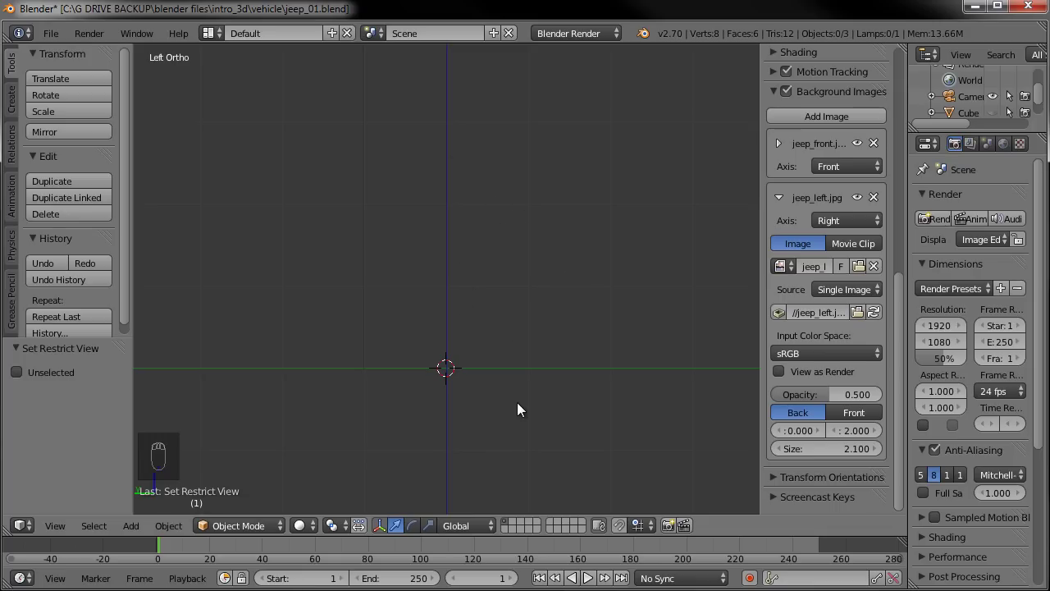
- Collapse jeep_left.jpg and shrink the newly added rear blueprint toward size 1.000
{"action": "left_click", "coordinate": [782, 201]}
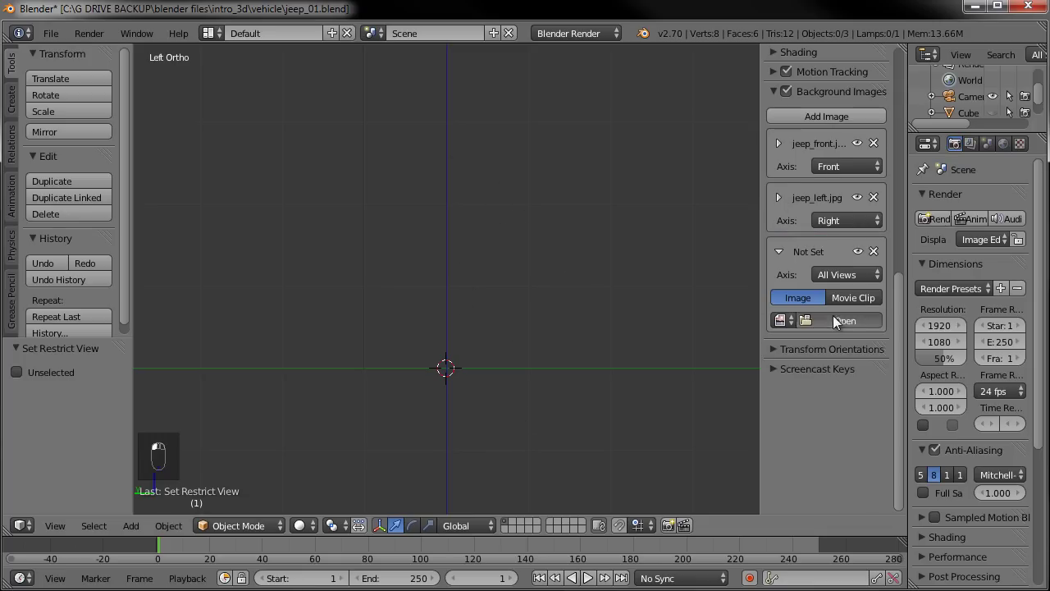
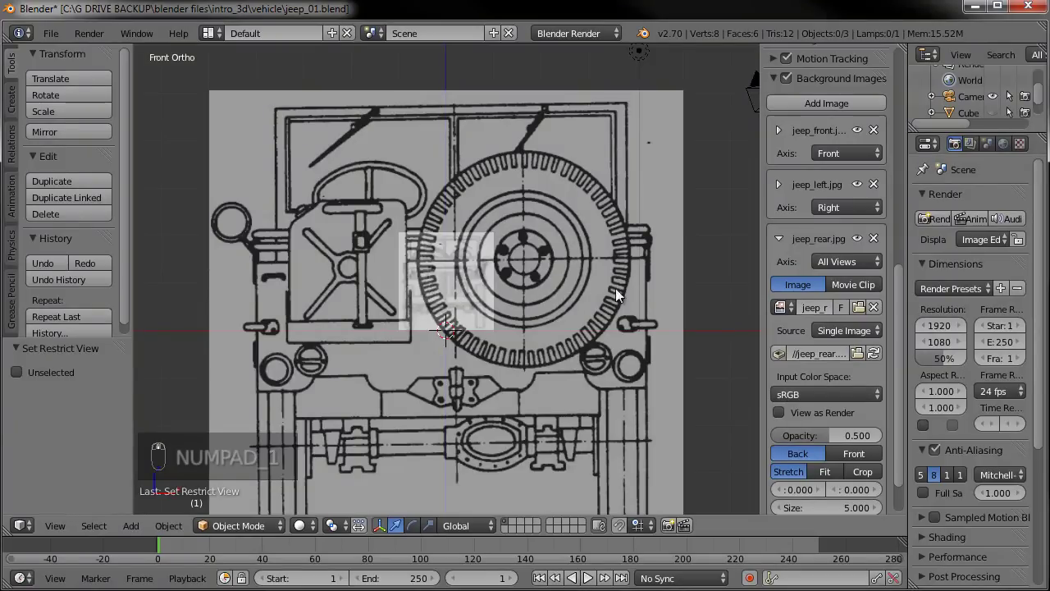
{"action": "left_click_drag", "start_coordinate": [784, 515], "coordinate": [843, 514]}
{"action": "left_click", "coordinate": [843, 513]}
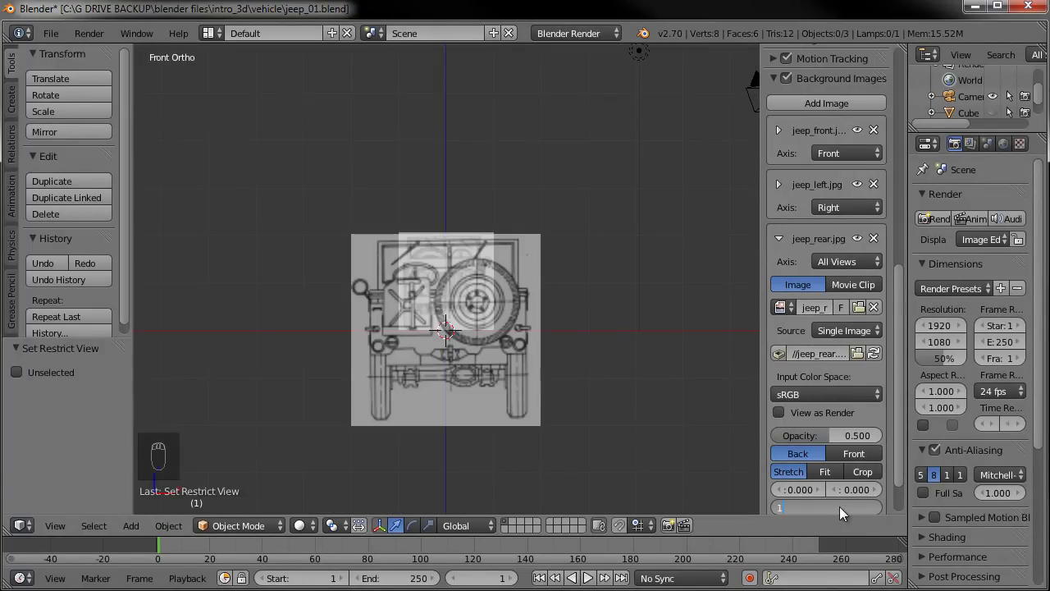
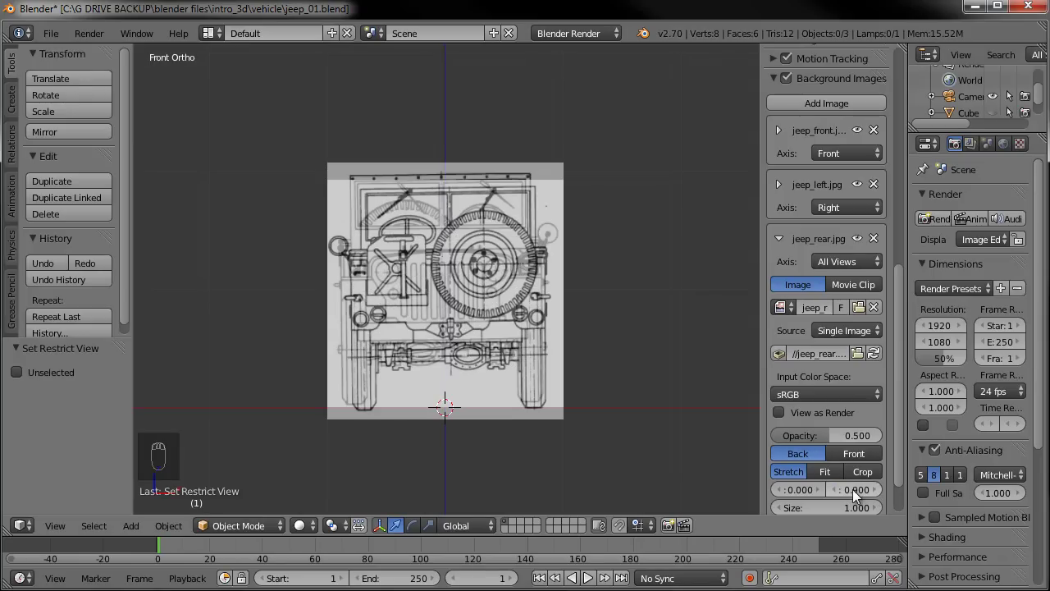
- Roughly align the rear blueprint with Y offset near 1.000 and a slightly adjusted size
{"action": "left_click", "coordinate": [857, 497]}
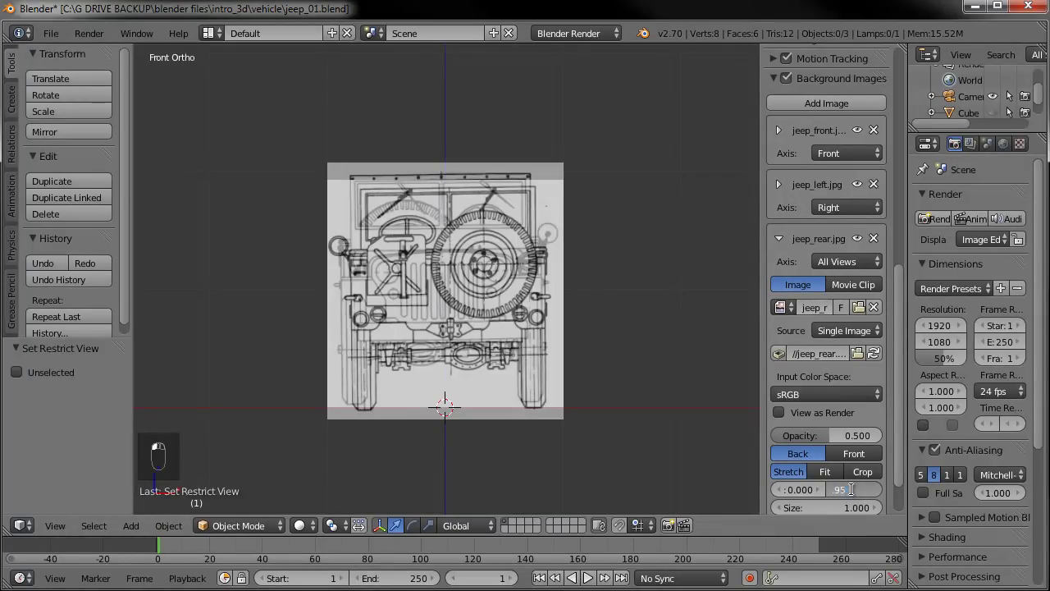
{"action": "left_click", "coordinate": [871, 490]}
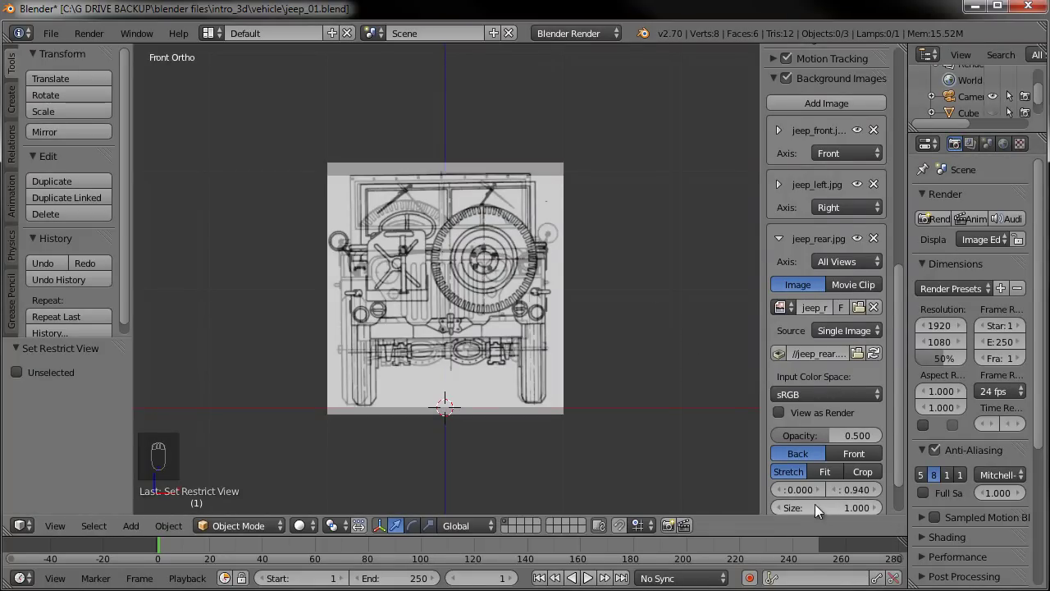
{"action": "left_click", "coordinate": [829, 507]}
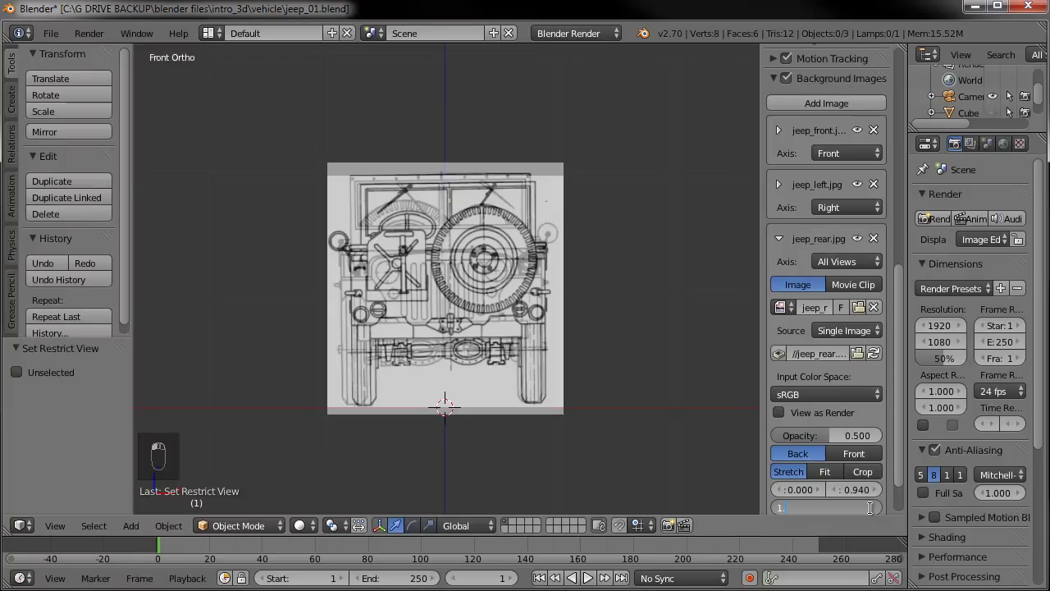
{"action": "left_click_drag", "start_coordinate": [875, 515], "coordinate": [838, 516]}
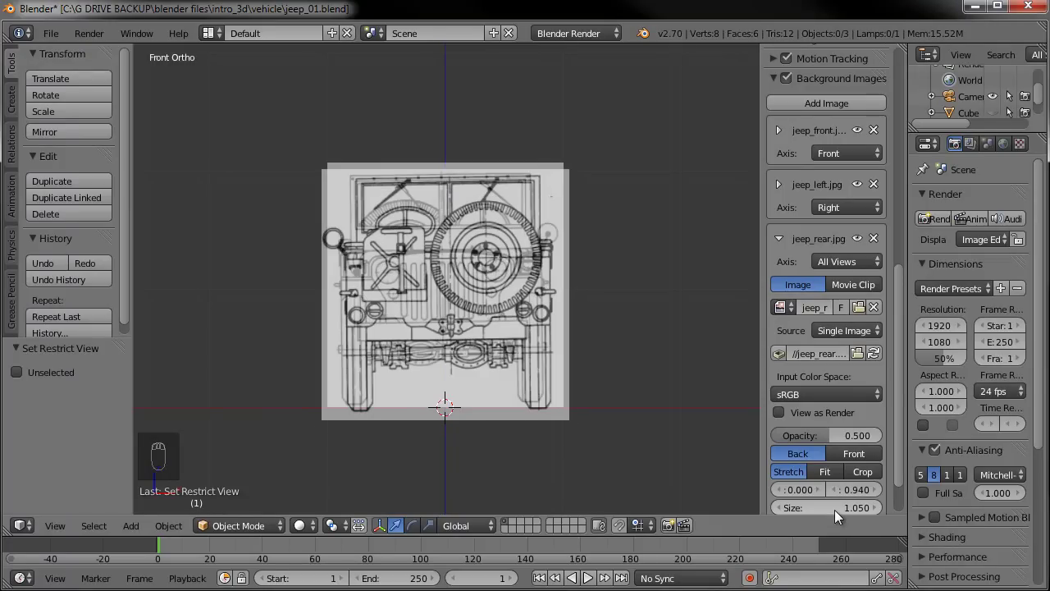
{"action": "left_click", "coordinate": [832, 515]}
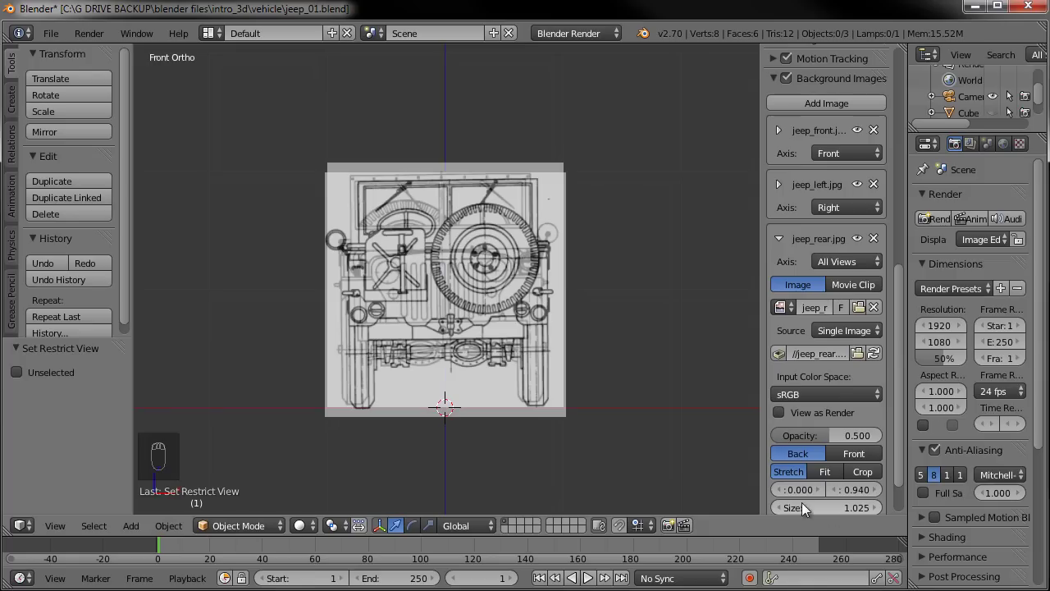
{"action": "left_click_drag", "start_coordinate": [888, 492], "coordinate": [857, 497]}
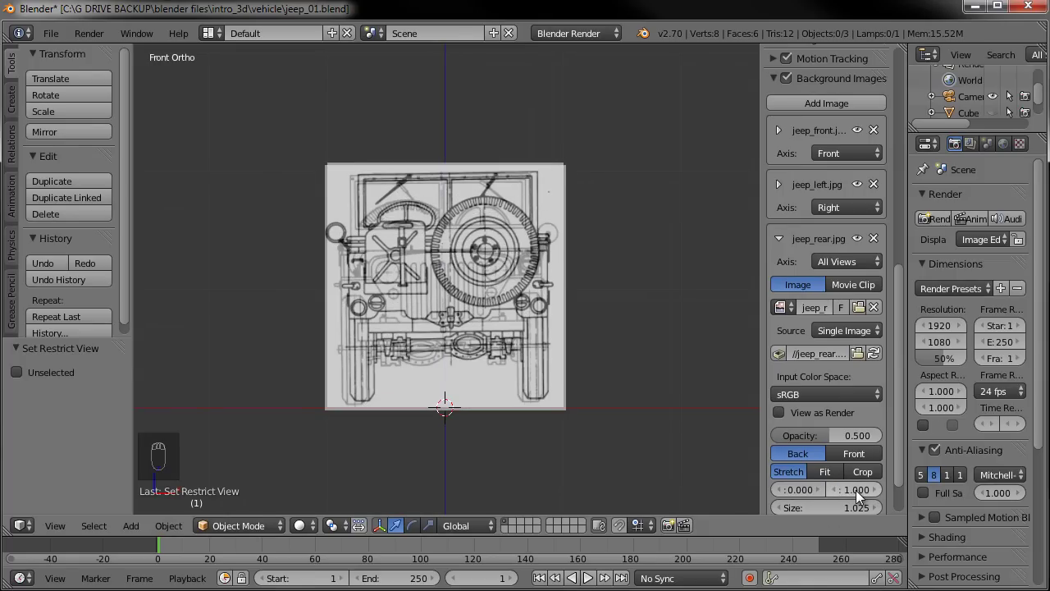
{"action": "left_click_drag", "start_coordinate": [510, 227], "coordinate": [520, 231]}
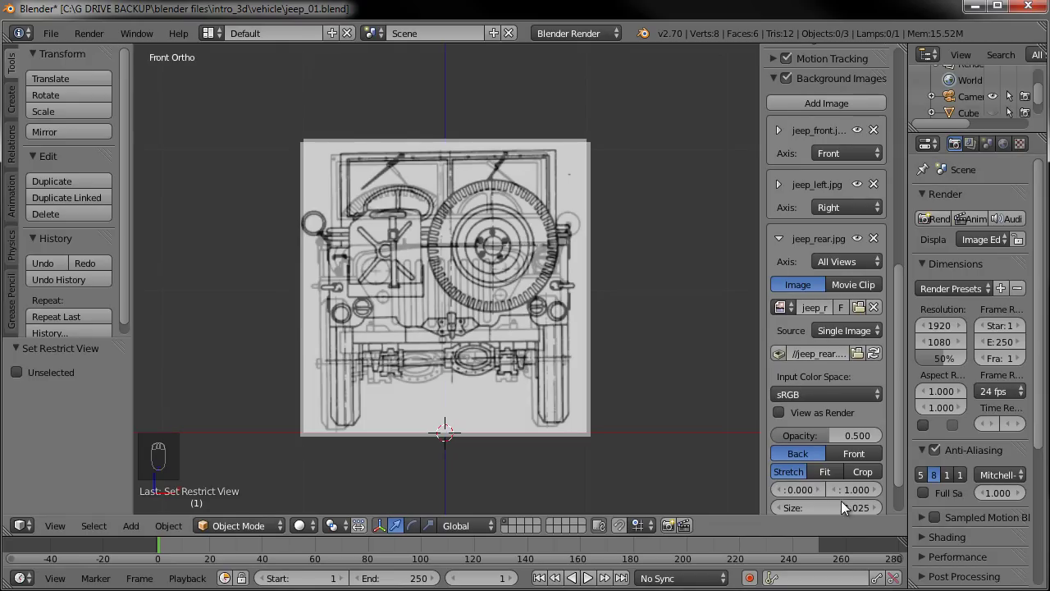
- Fine-tune the rear blueprint to size 1.030, Y offset 0.980 and X offset -0.055
{"action": "left_click_drag", "start_coordinate": [858, 478], "coordinate": [822, 462]}
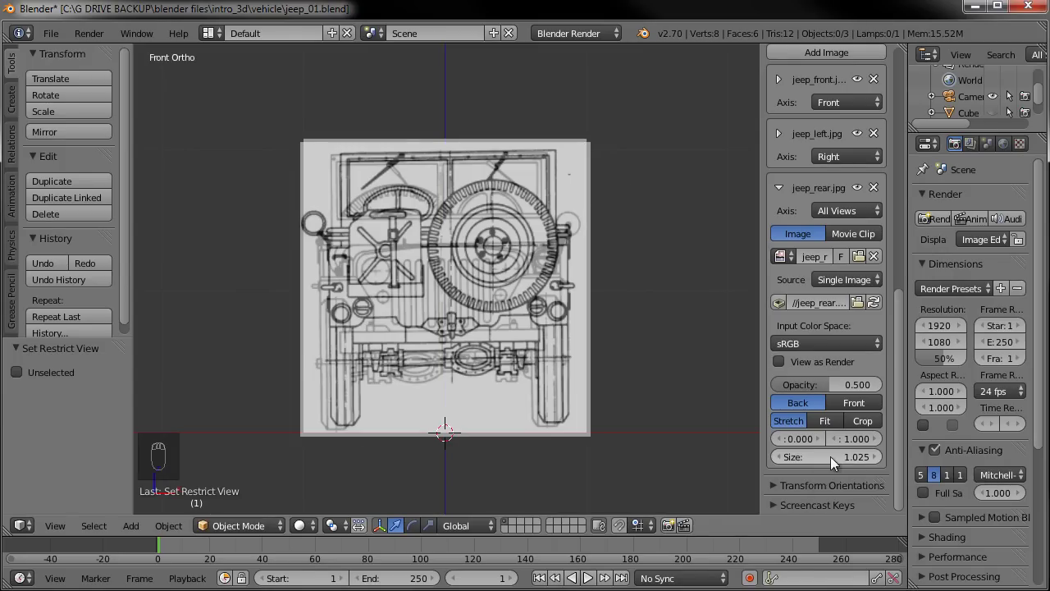
{"action": "left_click", "coordinate": [828, 464]}
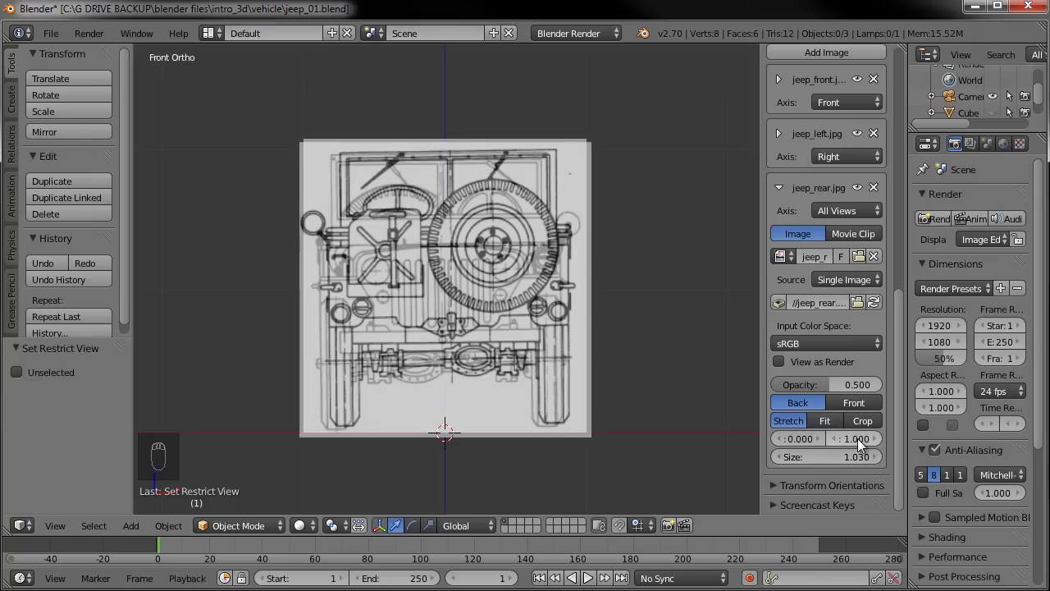
{"action": "left_click", "coordinate": [858, 447]}
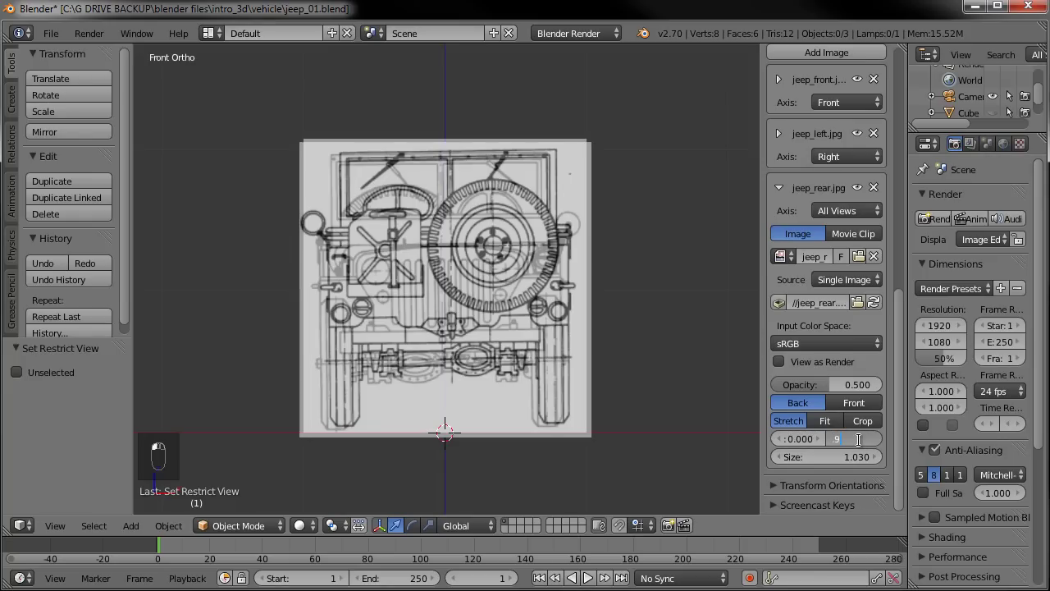
{"action": "left_click", "coordinate": [866, 447]}
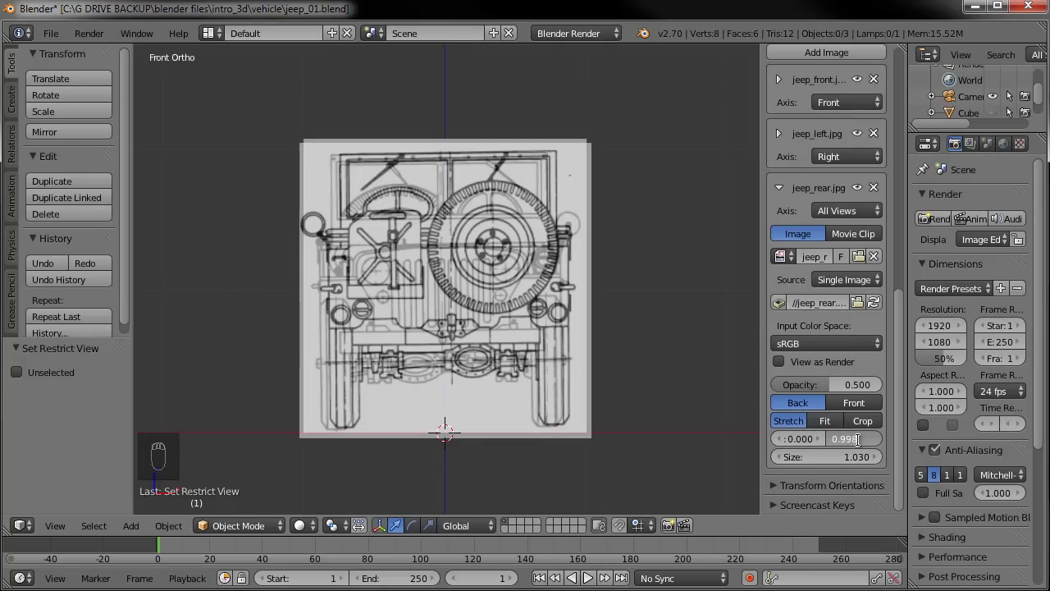
{"action": "key", "text": "BackSpace"}
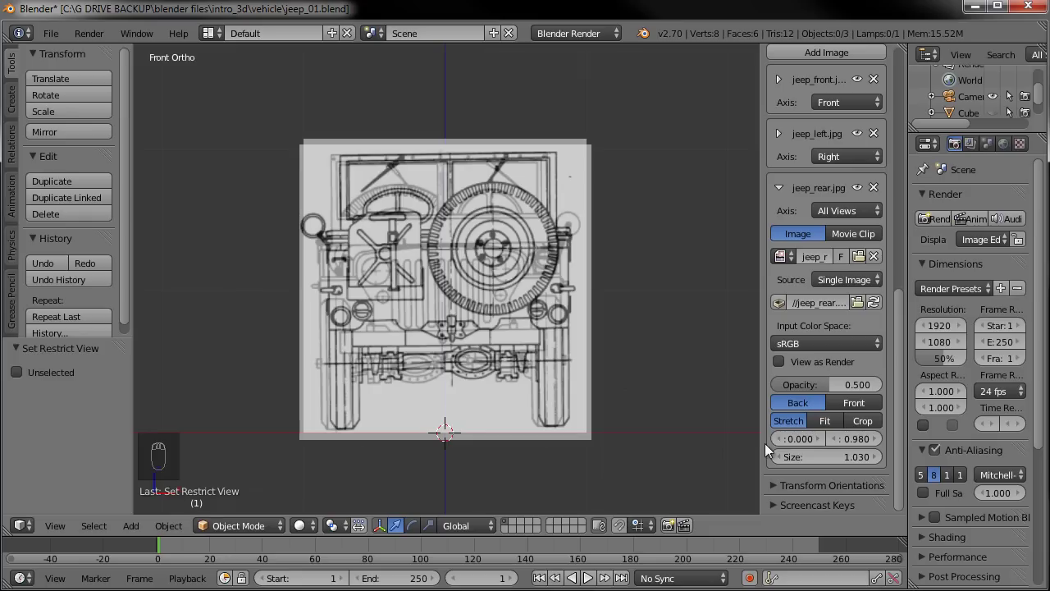
{"action": "left_click_drag", "start_coordinate": [782, 445], "coordinate": [807, 446]}
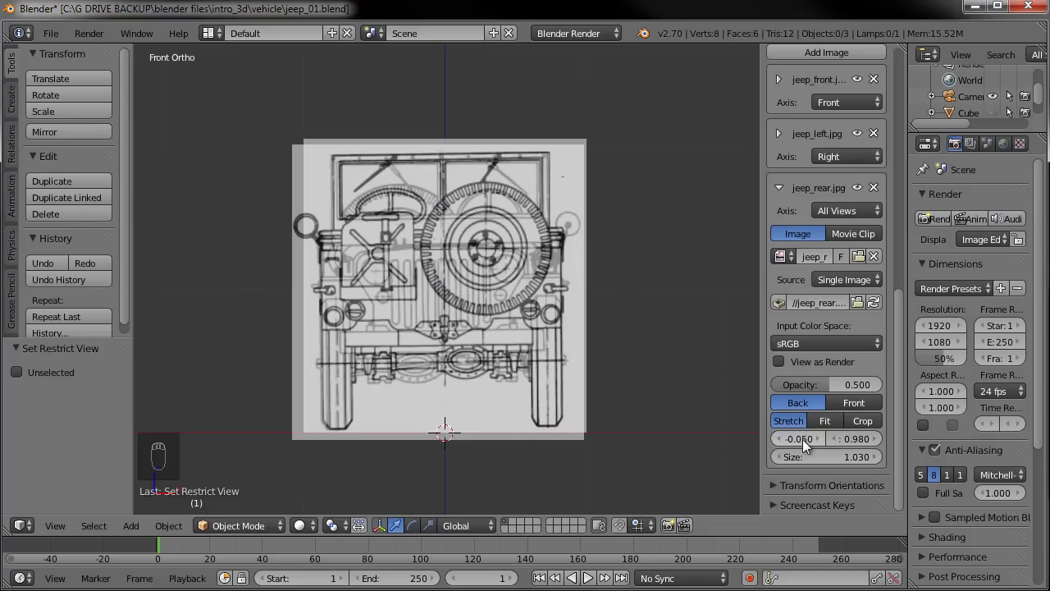
{"action": "left_click", "coordinate": [806, 445]}
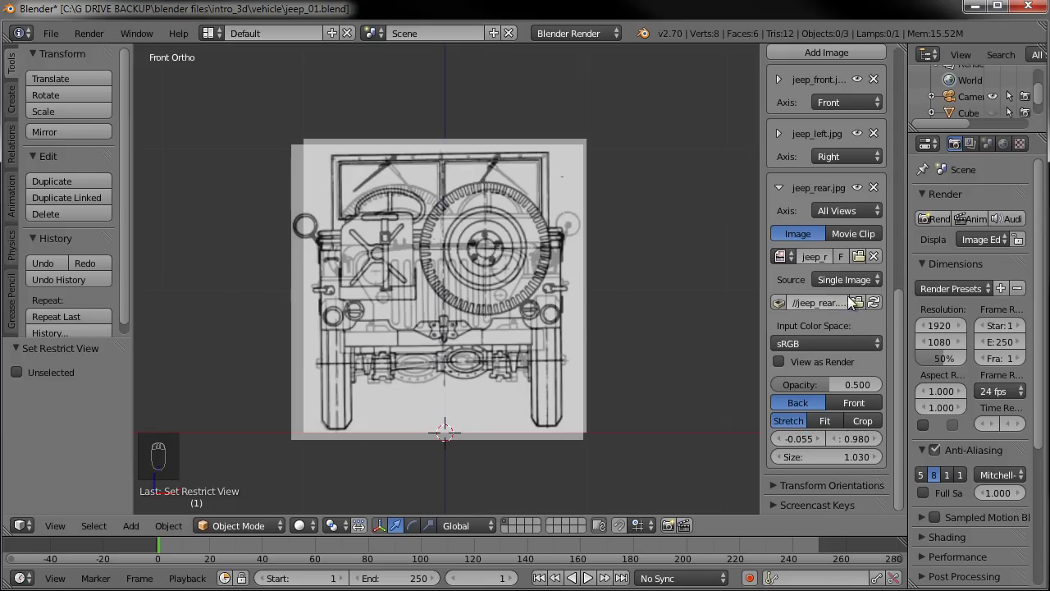
- Set jeep_rear.jpg Axis to Back and verify front, right and back views each show the correct blueprint
{"action": "left_click", "coordinate": [843, 214]}
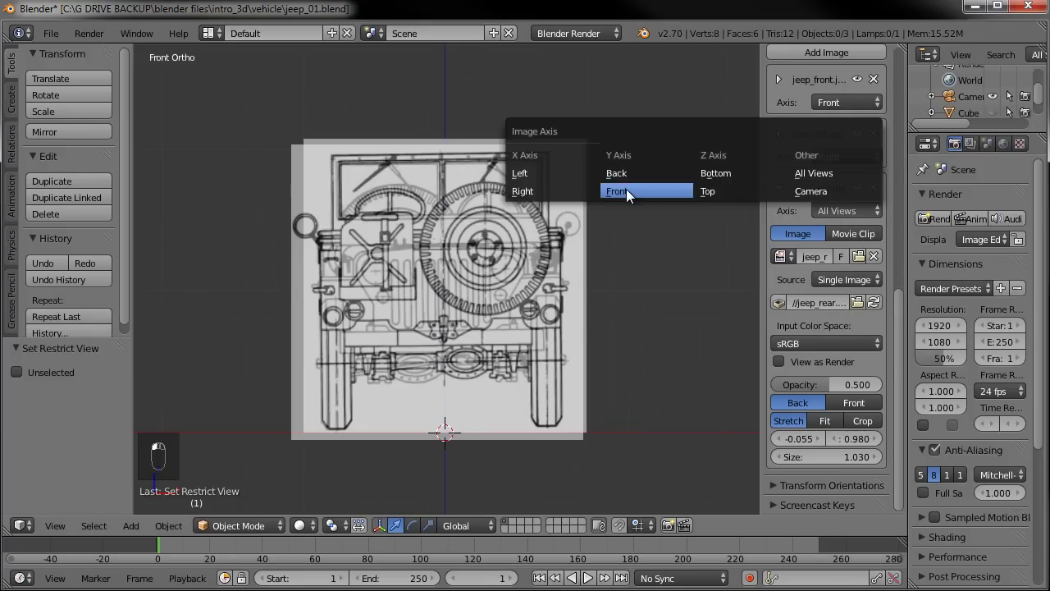
{"action": "left_click_drag", "start_coordinate": [645, 316], "coordinate": [608, 297]}
{"action": "key", "text": "KP_1"}
{"action": "key", "text": "KP_3"}
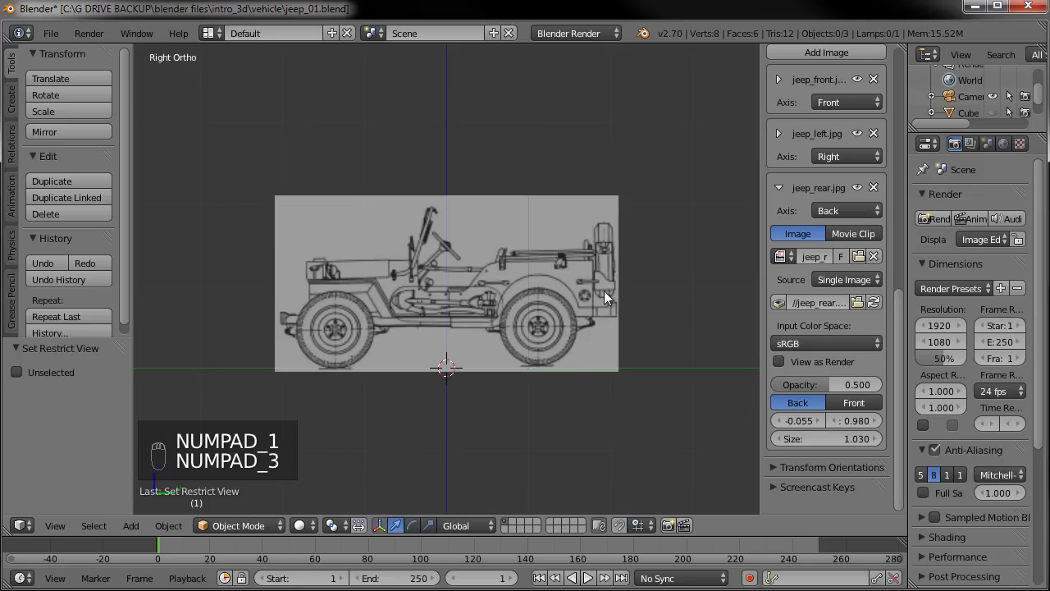
{"action": "key", "text": "KP_7"}
{"action": "key", "text": "KP_1"}
{"action": "key", "text": "KP_3"}
{"action": "key", "text": "KP_1"}
{"action": "key", "text": "KP_3"}
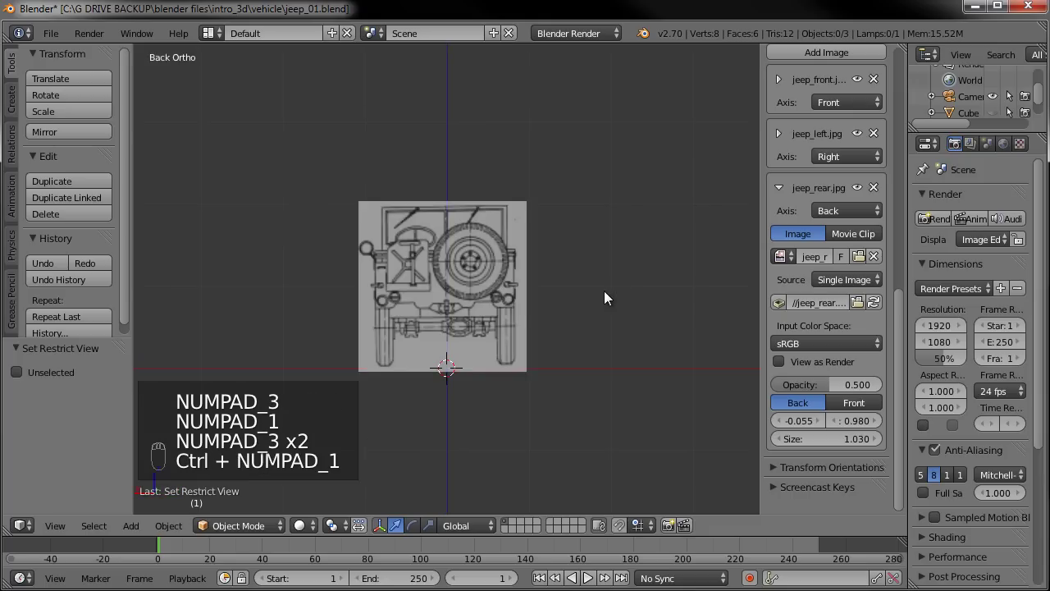
{"action": "key", "text": "KP_1"}
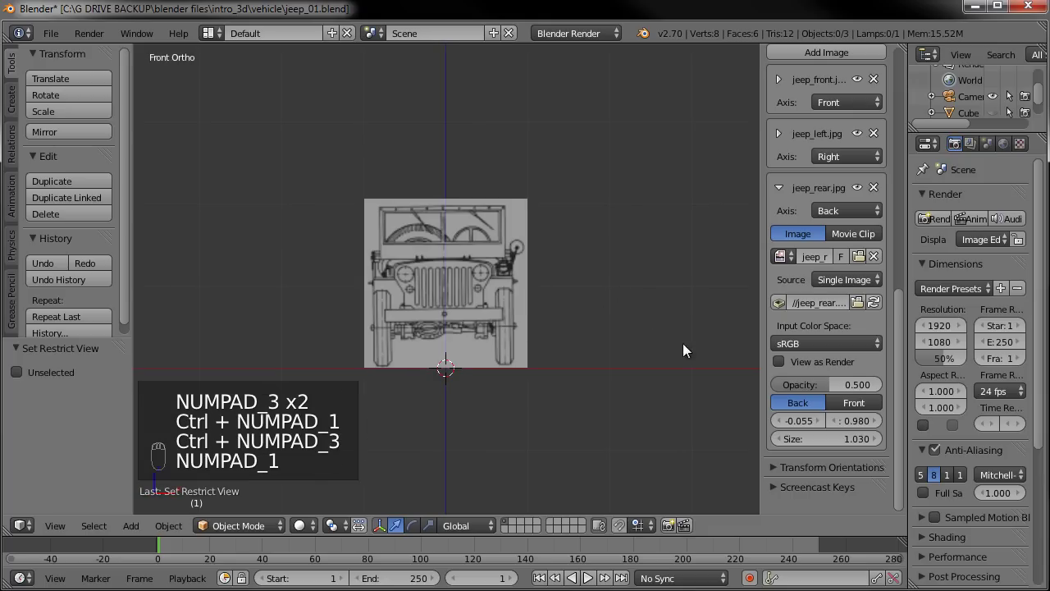
{"action": "left_click_drag", "start_coordinate": [782, 196], "coordinate": [519, 283]}
{"action": "left_click_drag", "start_coordinate": [518, 284], "coordinate": [841, 149]}
- Add a new background image slot and load jeep_right.jpg into it
{"action": "left_click", "coordinate": [841, 150]}
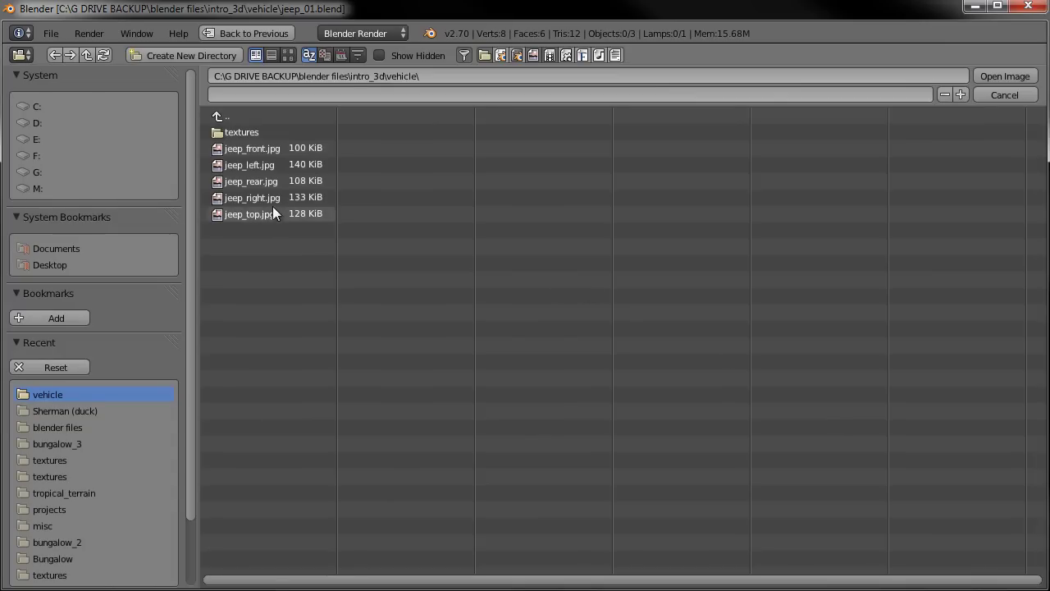
{"action": "left_click", "coordinate": [992, 79]}
{"action": "middle_click", "coordinate": [714, 341]}
{"action": "left_click_drag", "start_coordinate": [716, 349], "coordinate": [780, 294]}
{"action": "left_click", "coordinate": [780, 295]}
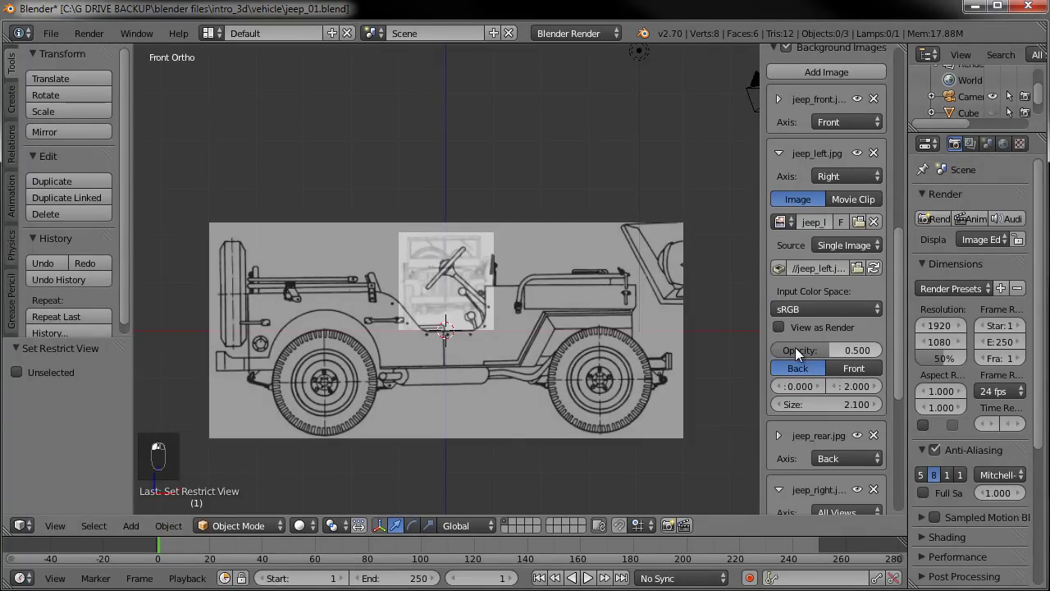
- Set the right-side blueprint's Size to 2.100 and its Y offset to 1.500
{"action": "left_click_drag", "start_coordinate": [807, 354], "coordinate": [864, 297]}
{"action": "left_click_drag", "start_coordinate": [826, 302], "coordinate": [846, 398]}
{"action": "left_click", "coordinate": [858, 452]}
{"action": "left_click", "coordinate": [854, 470]}
{"action": "left_click_drag", "start_coordinate": [496, 364], "coordinate": [756, 375]}
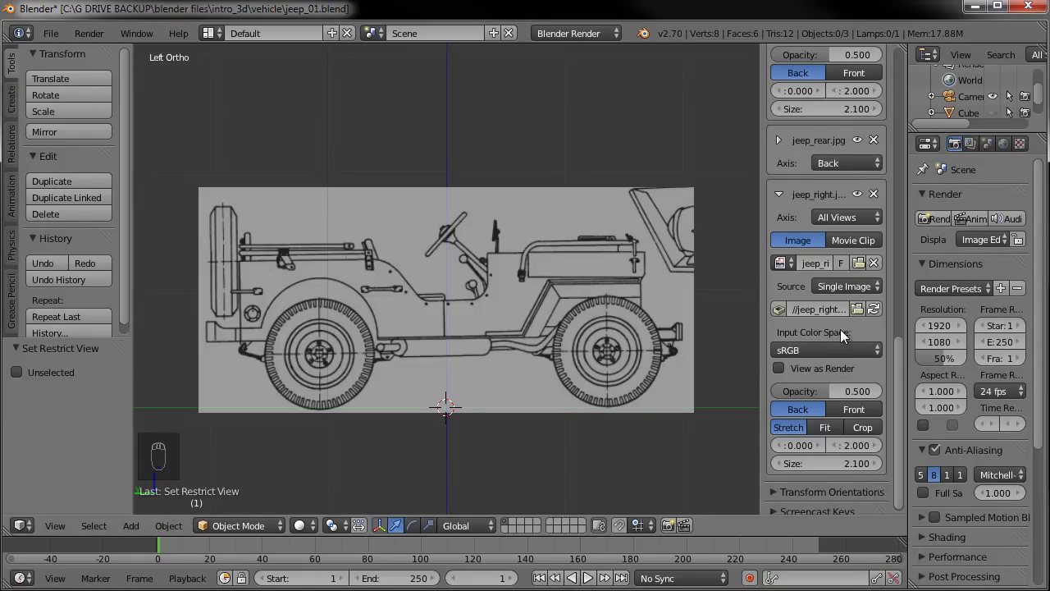
{"action": "left_click", "coordinate": [839, 451]}
{"action": "key", "text": "ctrl+z"}
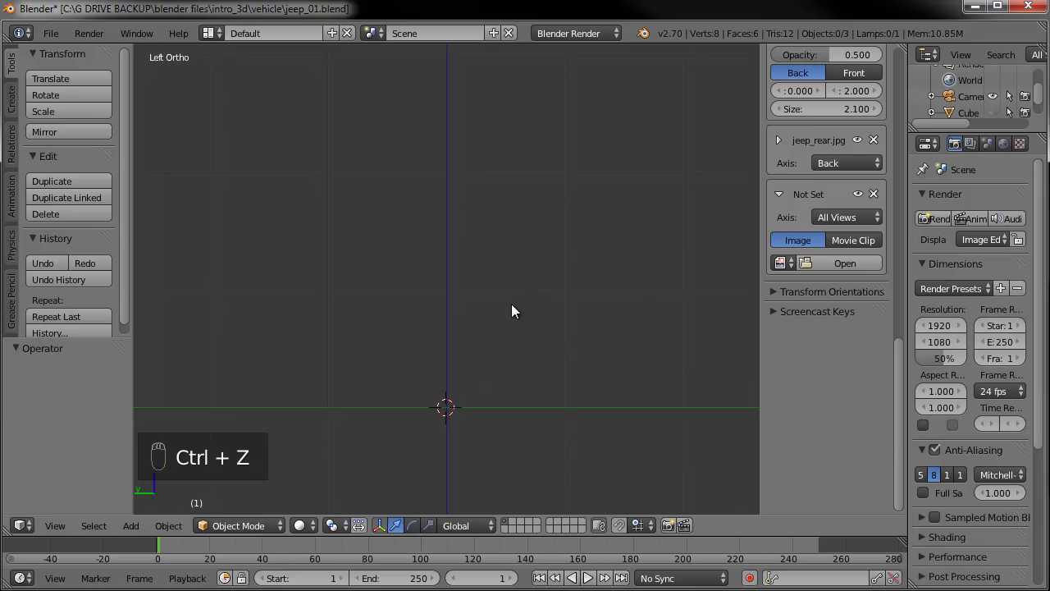
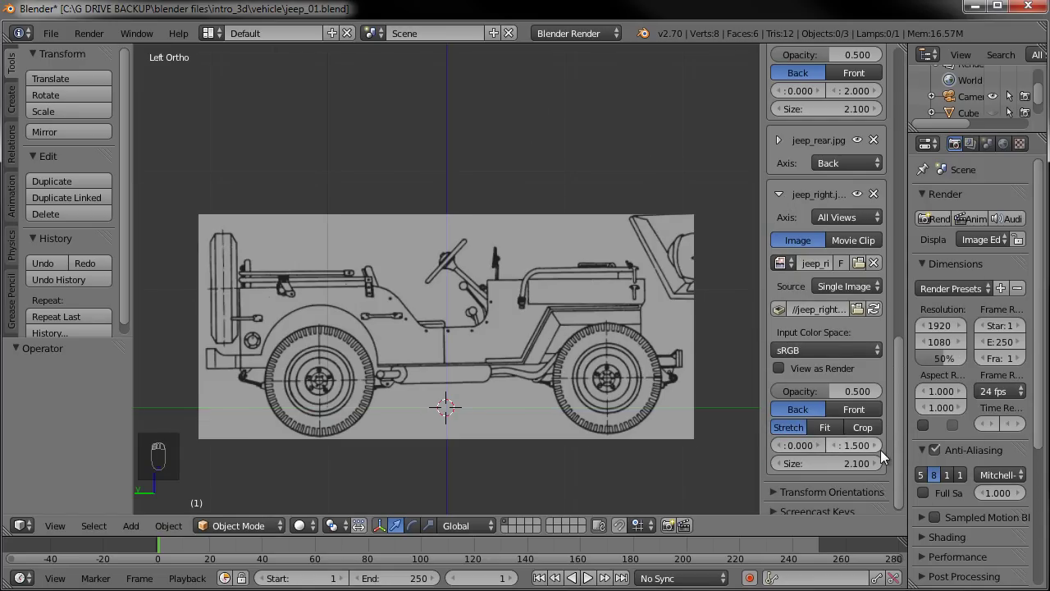
{"action": "left_click_drag", "start_coordinate": [817, 363], "coordinate": [782, 216]}
{"action": "left_click_drag", "start_coordinate": [781, 217], "coordinate": [543, 234]}
- In the side view, start adjusting the right blueprint's X offset, toggling the left blueprint to compare
{"action": "key", "text": "KP_3"}
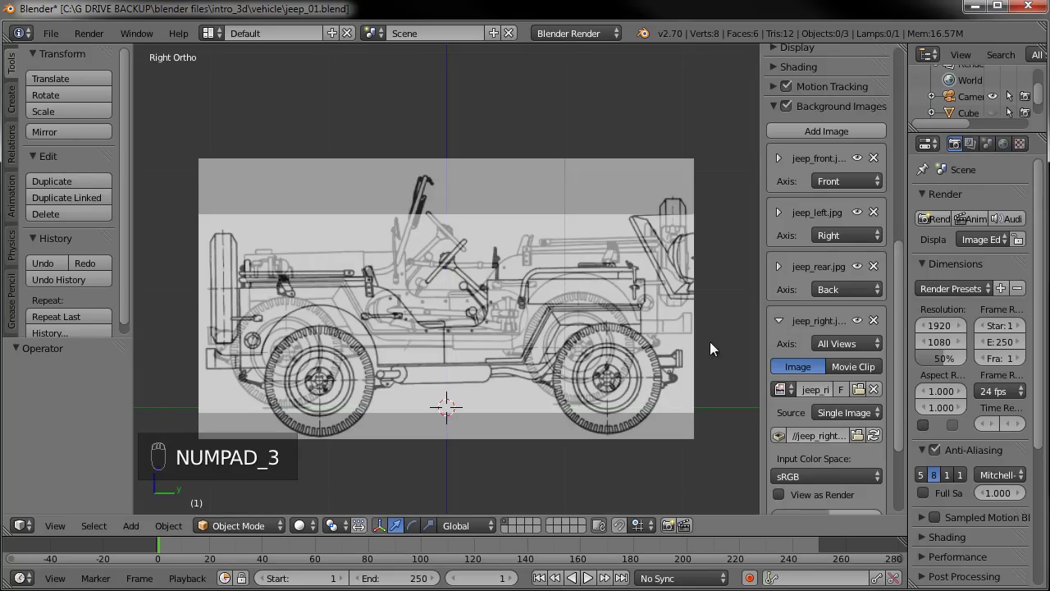
{"action": "left_click_drag", "start_coordinate": [836, 447], "coordinate": [848, 444]}
{"action": "left_click", "coordinate": [848, 445]}
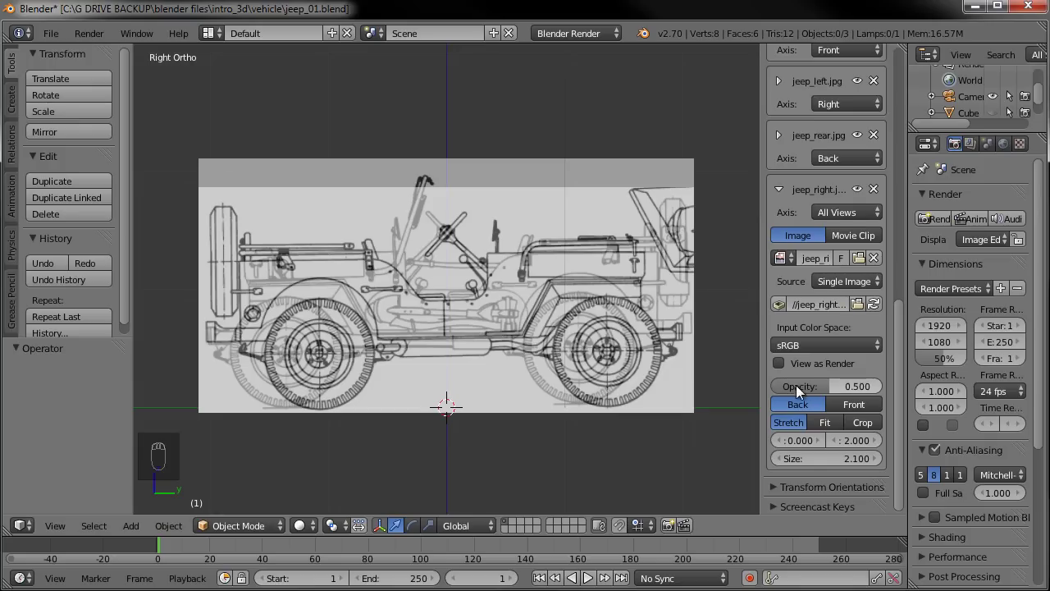
{"action": "left_click_drag", "start_coordinate": [802, 279], "coordinate": [867, 187]}
{"action": "left_click_drag", "start_coordinate": [867, 187], "coordinate": [639, 283]}
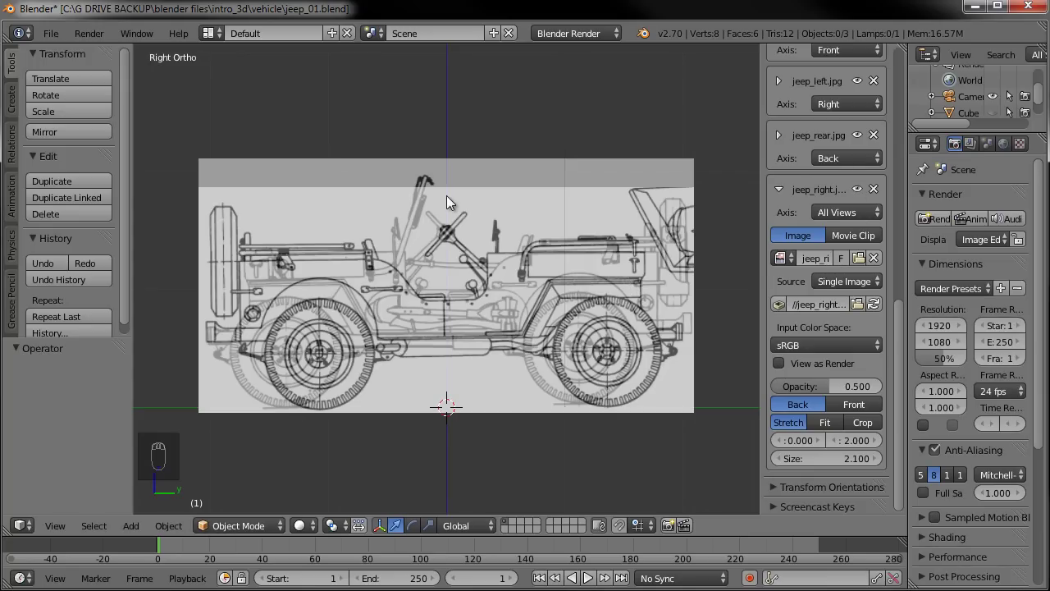
{"action": "left_click_drag", "start_coordinate": [826, 278], "coordinate": [858, 218]}
{"action": "left_click", "coordinate": [858, 218]}
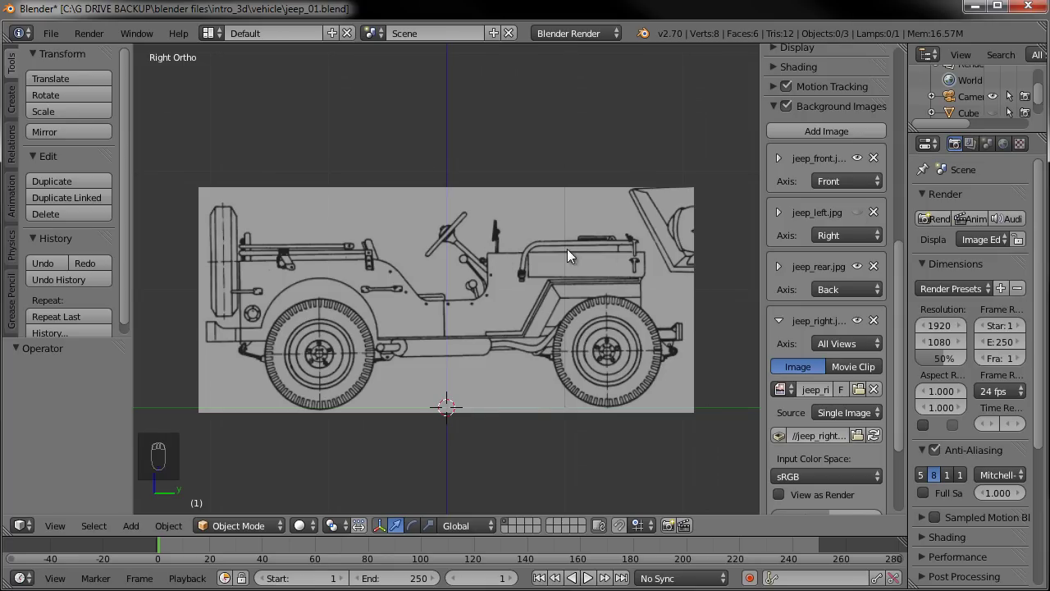
{"action": "left_click", "coordinate": [863, 212]}
- Slide and nudge the right-side blueprint's X offset until it reads -0.250
{"action": "left_click_drag", "start_coordinate": [864, 458], "coordinate": [928, 428]}
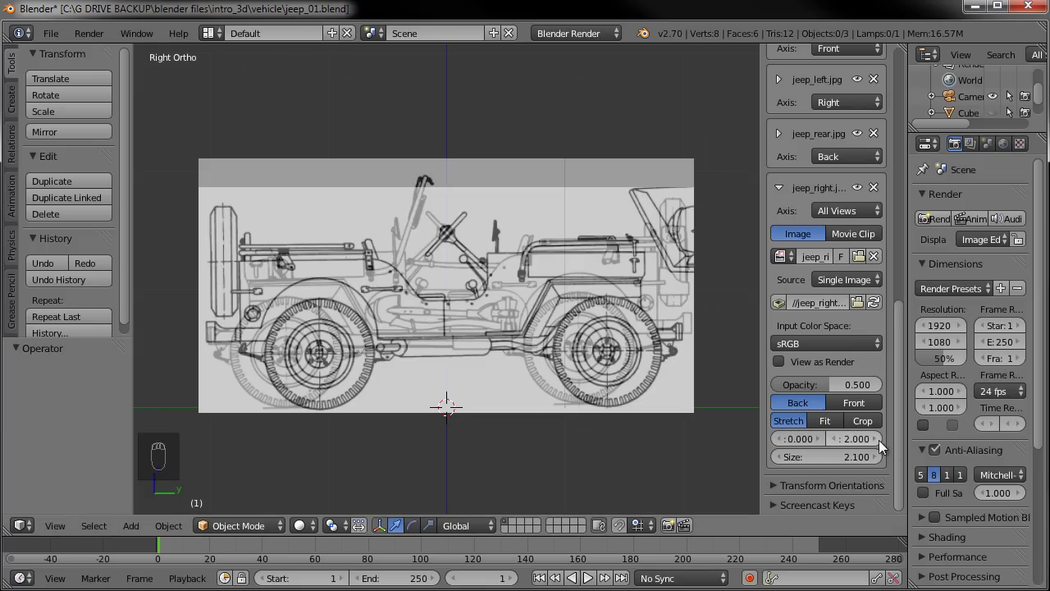
{"action": "left_click_drag", "start_coordinate": [823, 444], "coordinate": [828, 443]}
{"action": "left_click_drag", "start_coordinate": [823, 444], "coordinate": [778, 456]}
{"action": "left_click", "coordinate": [781, 445]}
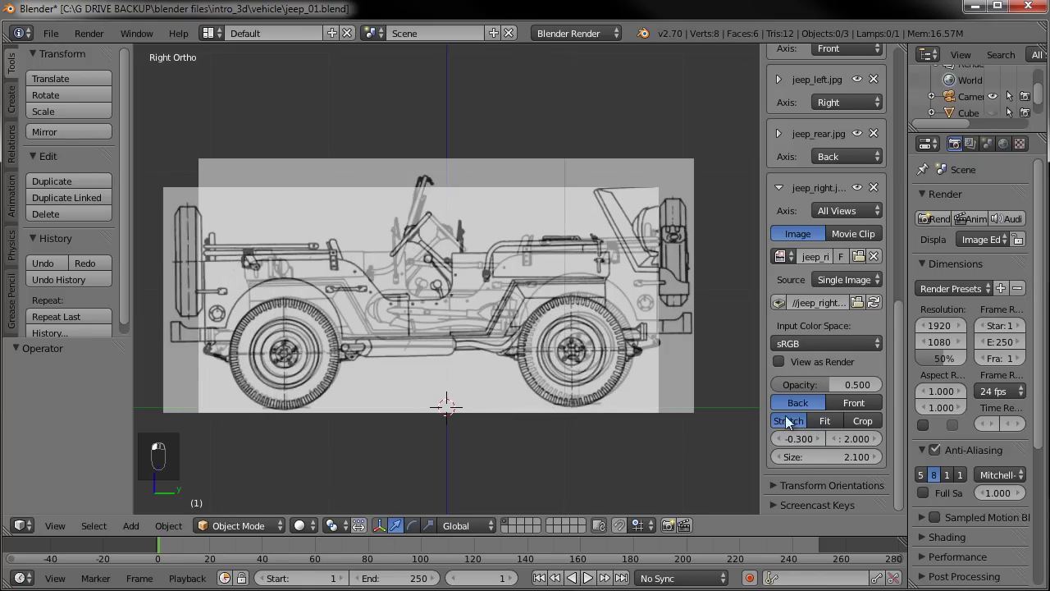
{"action": "left_click", "coordinate": [827, 445]}
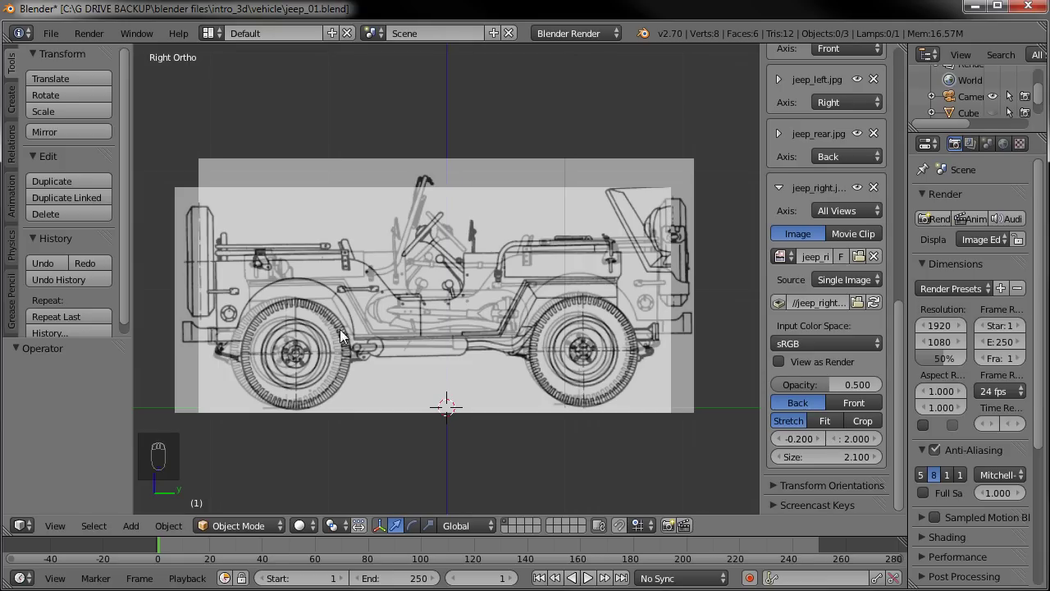
{"action": "left_click", "coordinate": [803, 443]}
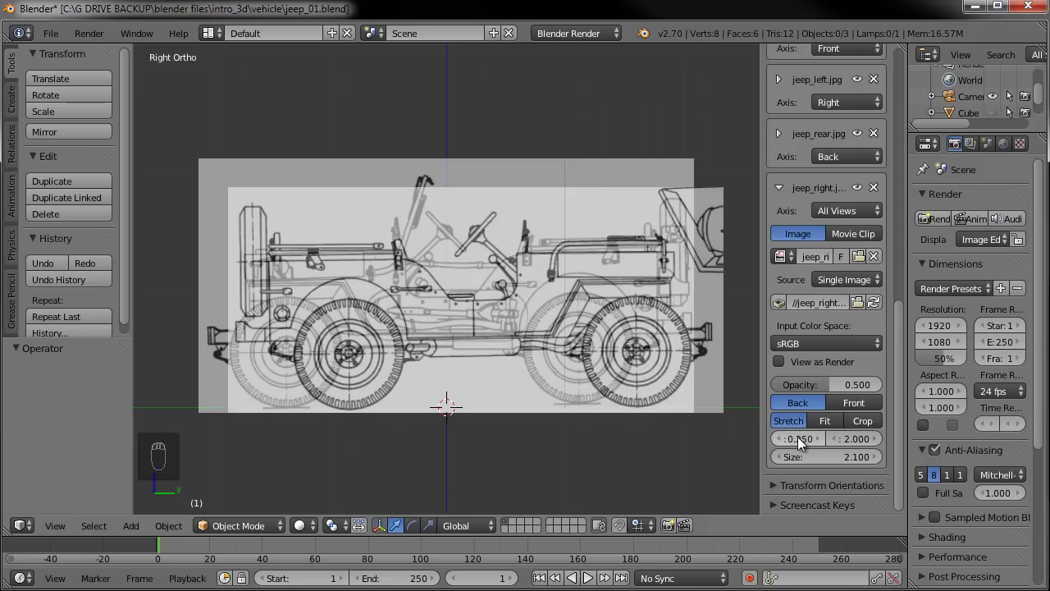
{"action": "left_click", "coordinate": [801, 443]}
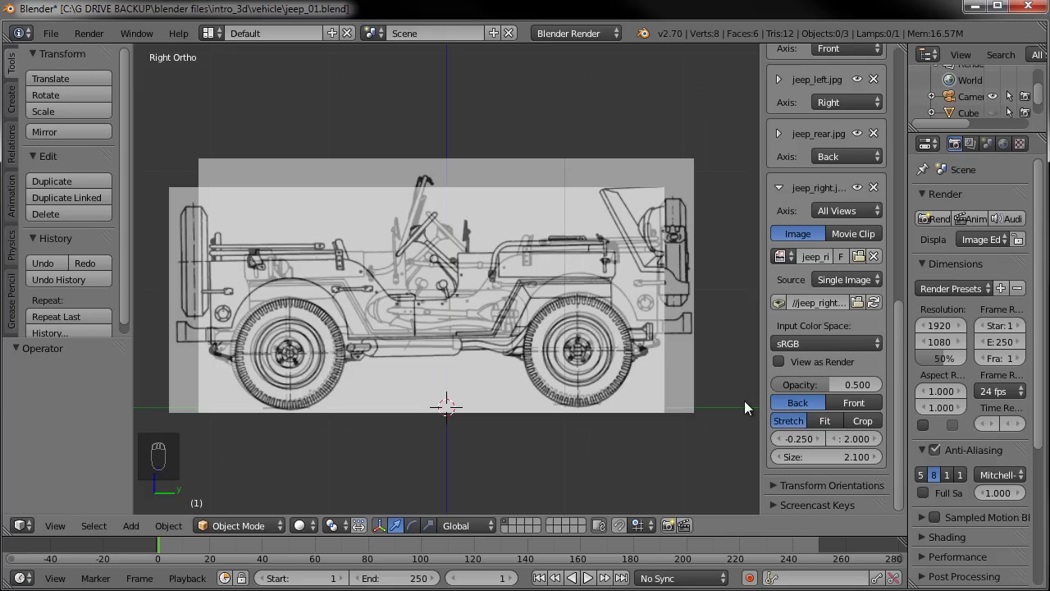
- Set jeep_right.jpg's Axis to Left, then check the back, side and front views
{"action": "left_click", "coordinate": [844, 218]}
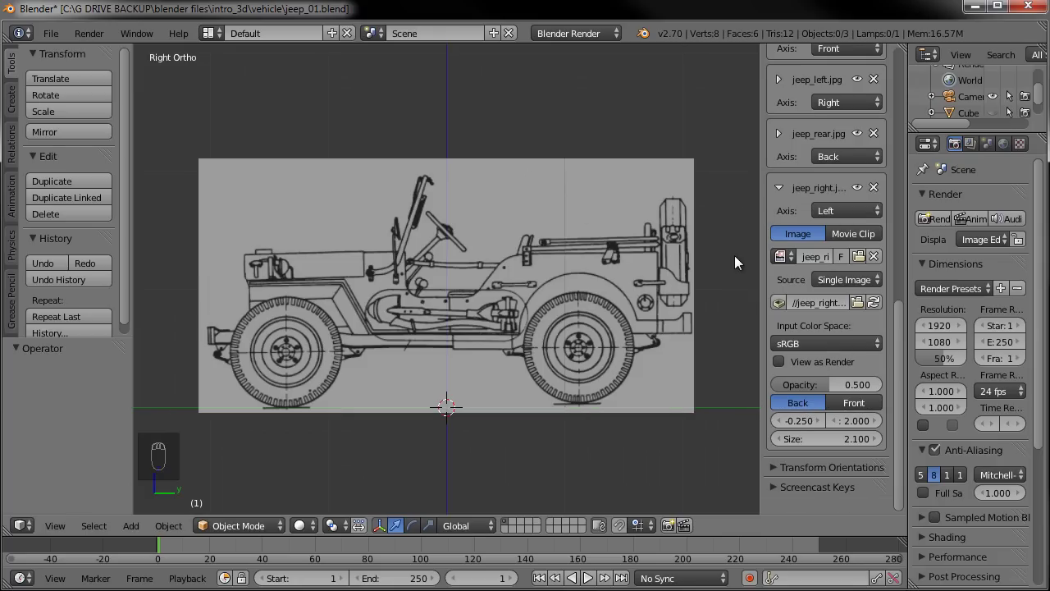
{"action": "key", "text": "KP_1"}
{"action": "key", "text": "KP_3"}
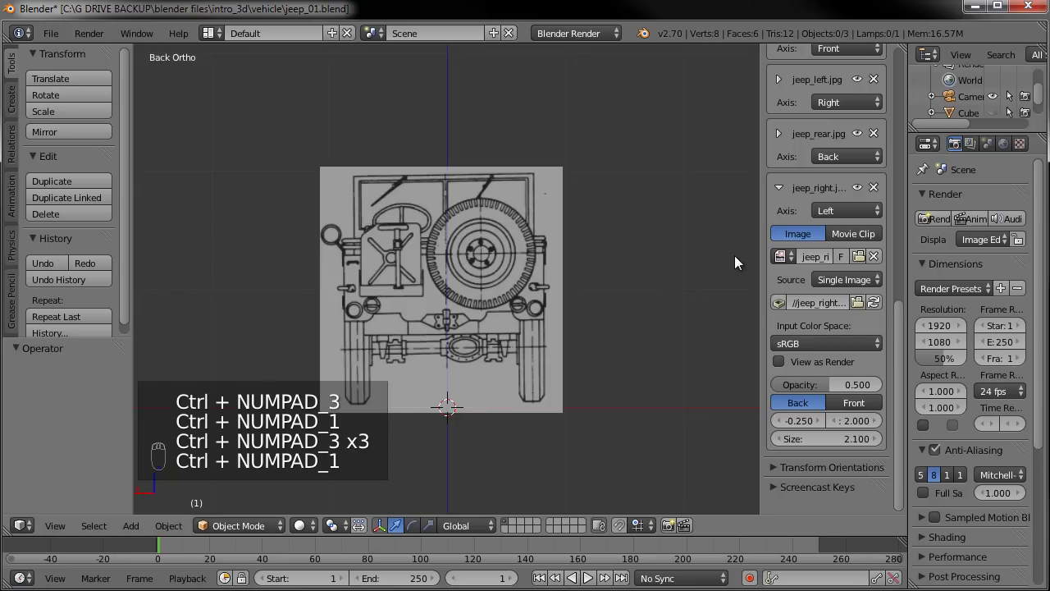
{"action": "key", "text": "KP_1"}
{"action": "key", "text": "KP_3"}
{"action": "key", "text": "KP_3"}
{"action": "key", "text": "KP_1"}
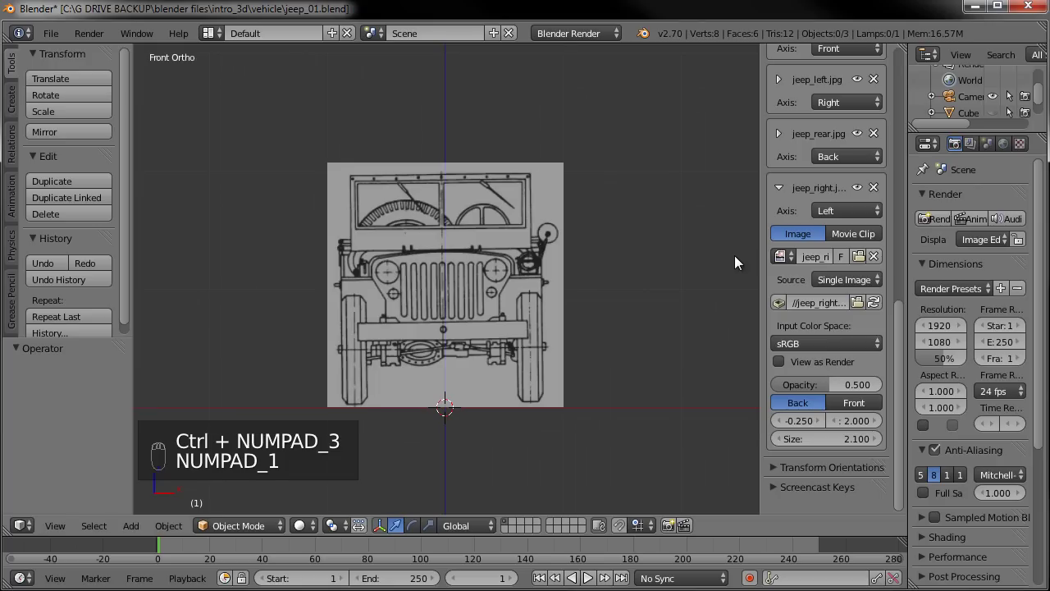
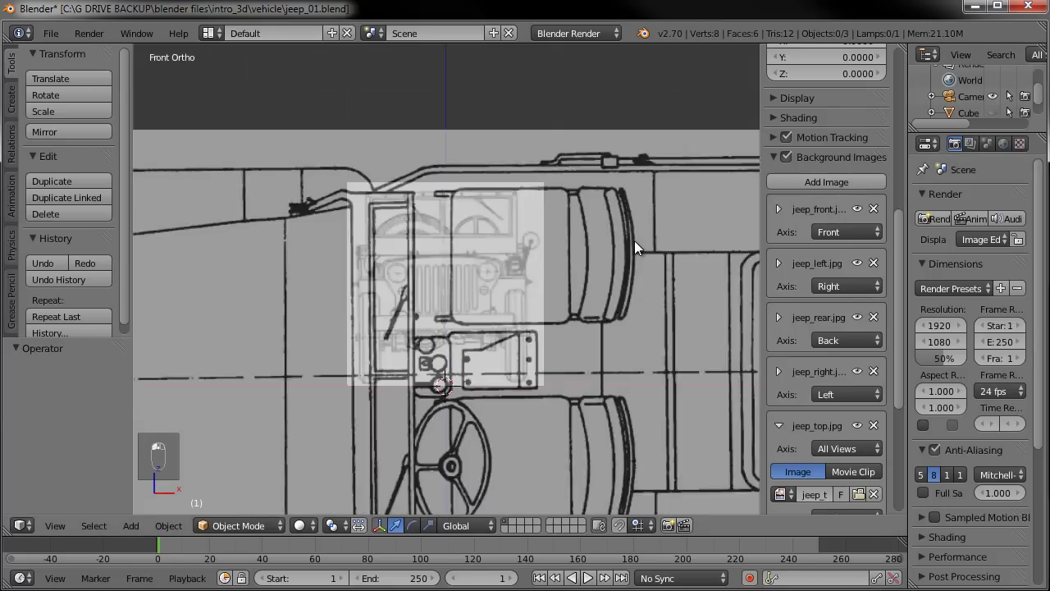
- Zoom the viewport out to see the whole newly loaded jeep_top.jpg blueprint
{"action": "left_click_drag", "start_coordinate": [645, 250], "coordinate": [510, 335]}
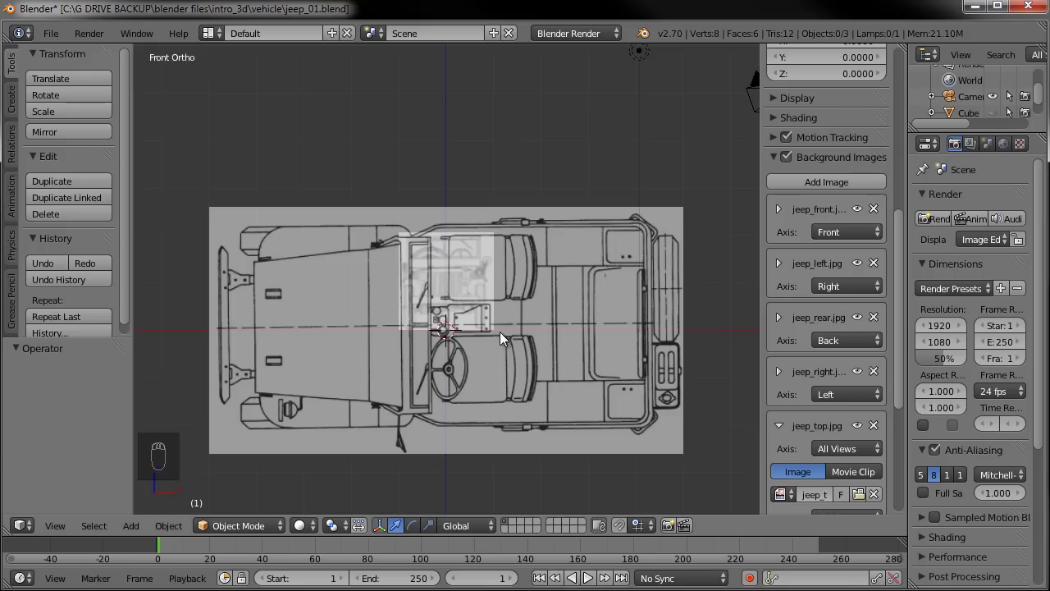
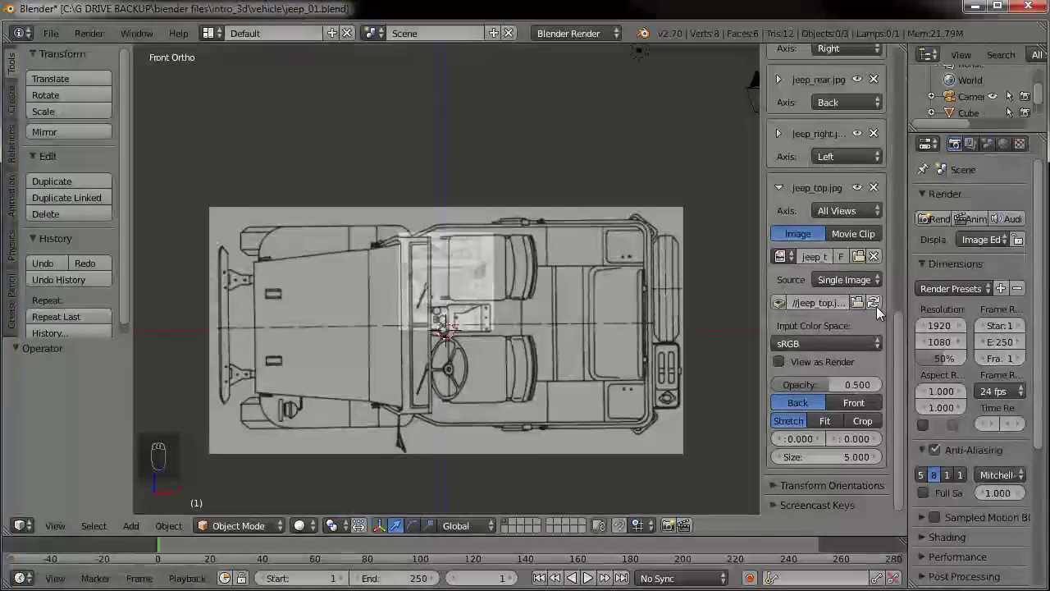
- Reload jeep_top.jpg upright and roughly drag its size and vertical offset toward the front view
{"action": "left_click", "coordinate": [878, 310]}
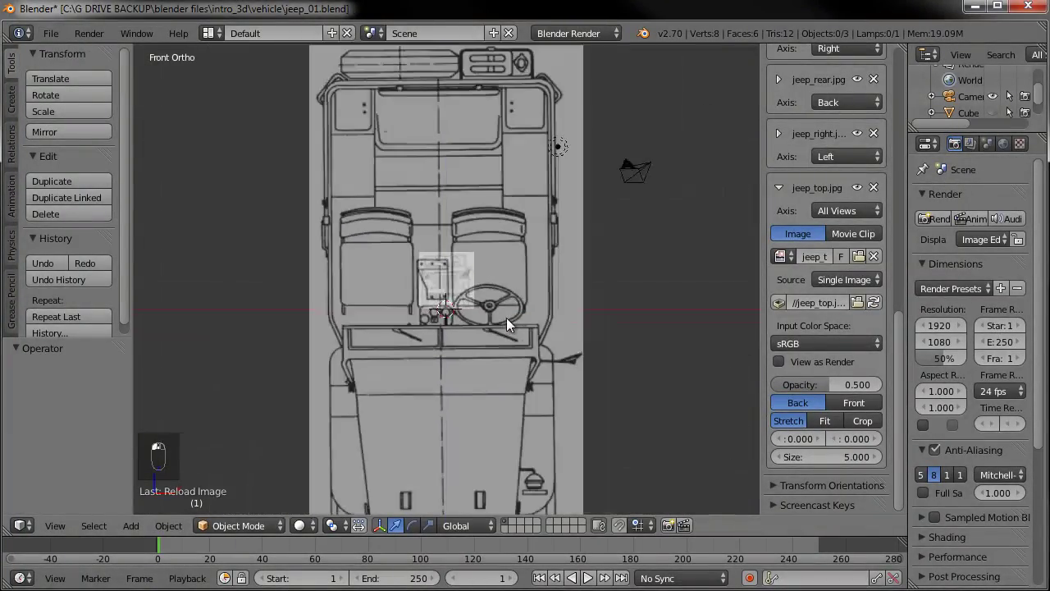
{"action": "left_click_drag", "start_coordinate": [837, 421], "coordinate": [816, 448]}
{"action": "left_click_drag", "start_coordinate": [787, 464], "coordinate": [522, 306]}
{"action": "left_click_drag", "start_coordinate": [523, 306], "coordinate": [843, 444]}
{"action": "left_click_drag", "start_coordinate": [844, 445], "coordinate": [562, 381]}
{"action": "left_click_drag", "start_coordinate": [558, 380], "coordinate": [873, 468]}
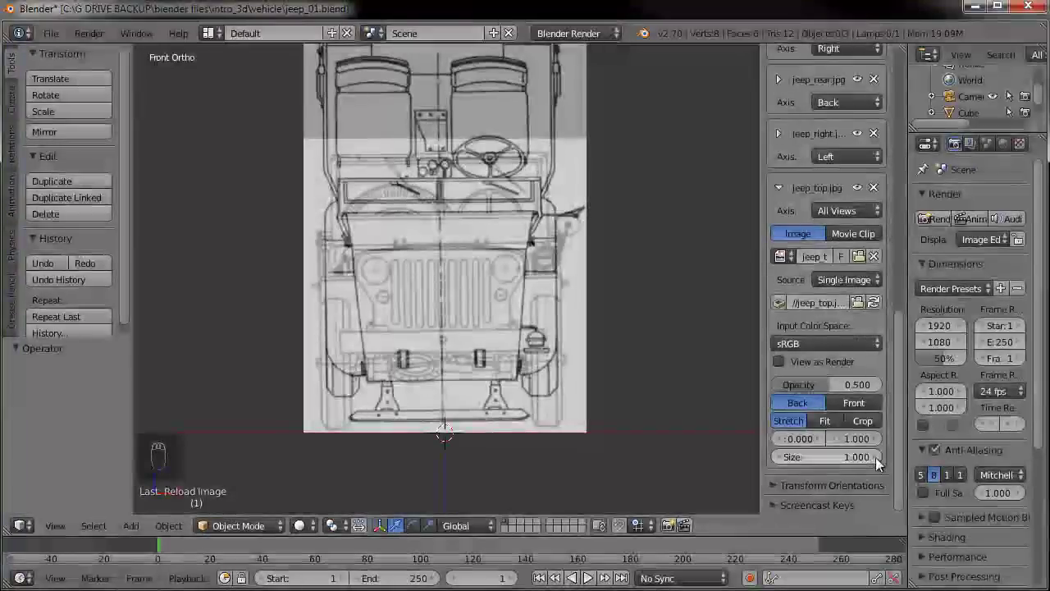
- Set the top blueprint's Size to 1.05 and reset its Y offset to 0
{"action": "left_click", "coordinate": [852, 462]}
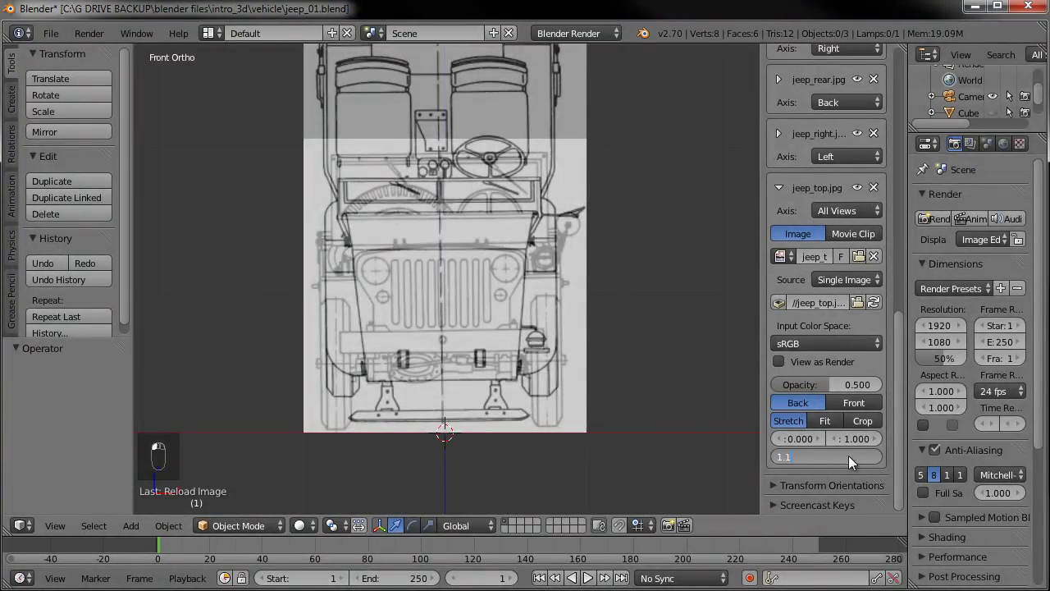
{"action": "middle_click", "coordinate": [852, 463]}
{"action": "left_click", "coordinate": [841, 502]}
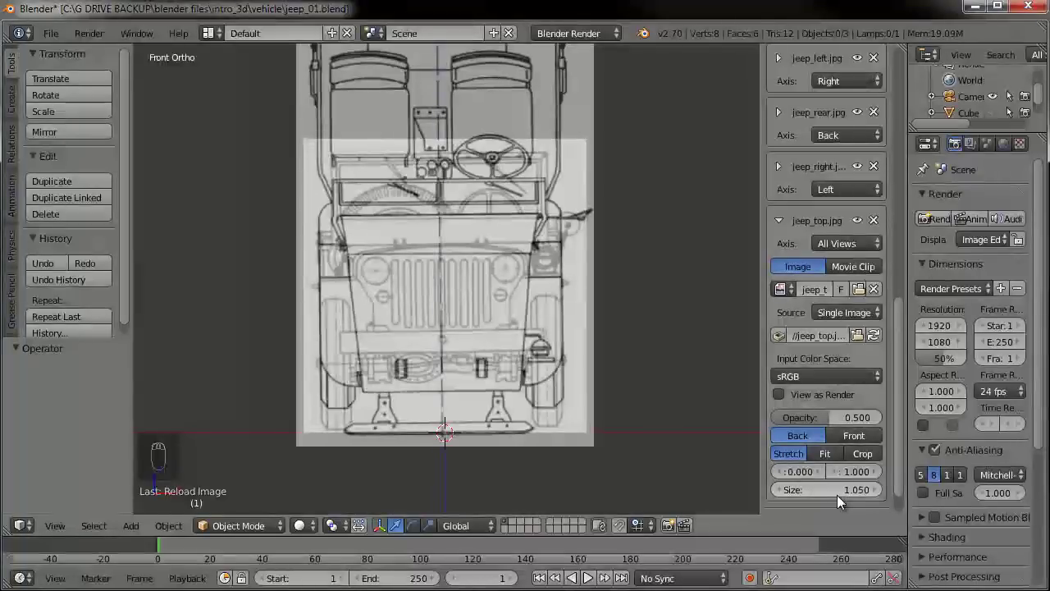
{"action": "left_click", "coordinate": [858, 478]}
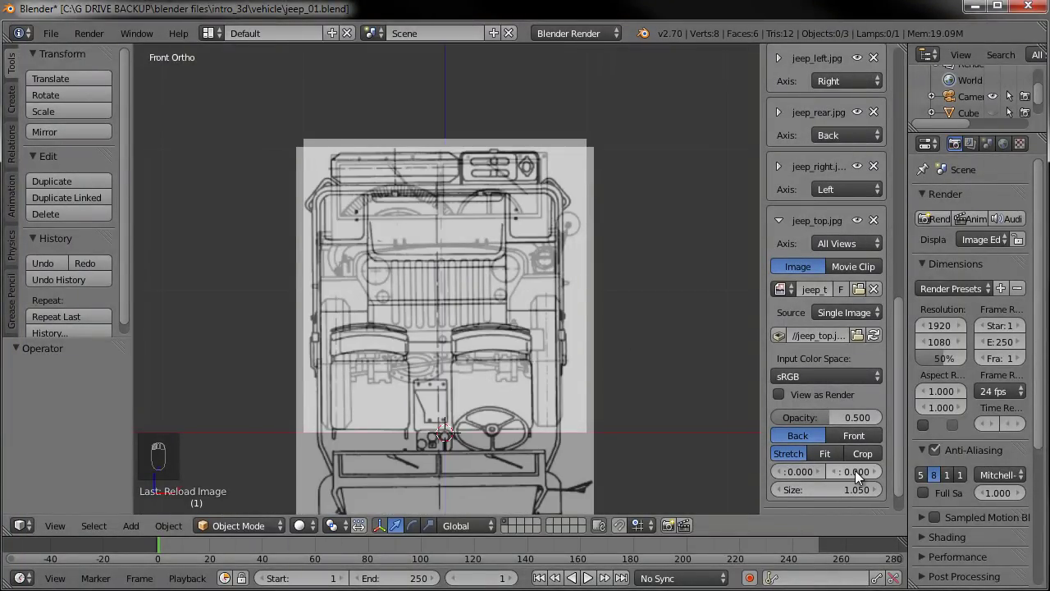
{"action": "left_click_drag", "start_coordinate": [543, 374], "coordinate": [528, 372]}
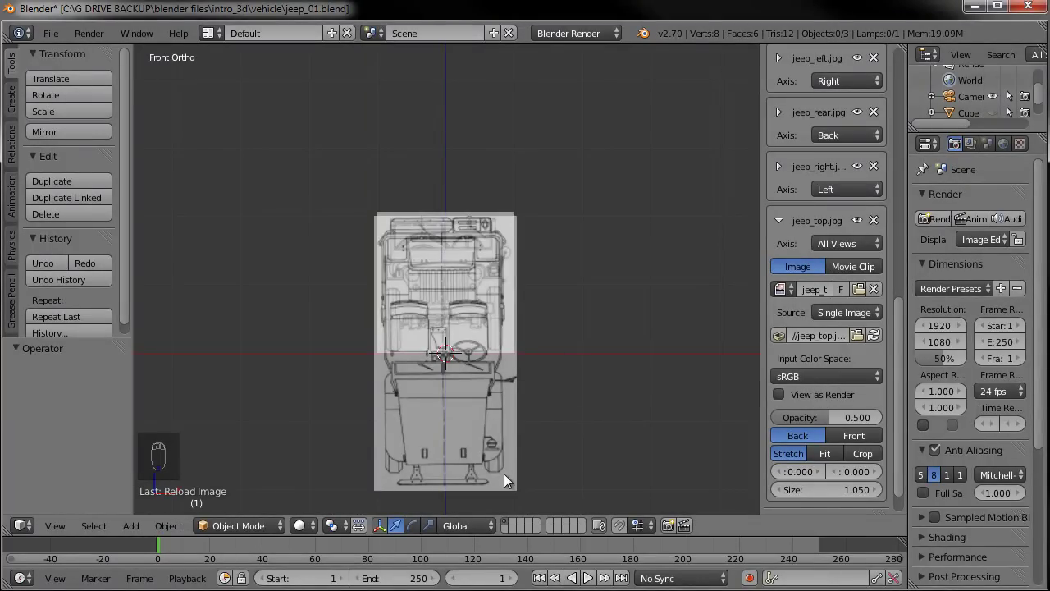
- From the side view, set jeep_top.jpg's Axis to Top so it no longer overlaps there
{"action": "key", "text": "KP_3"}
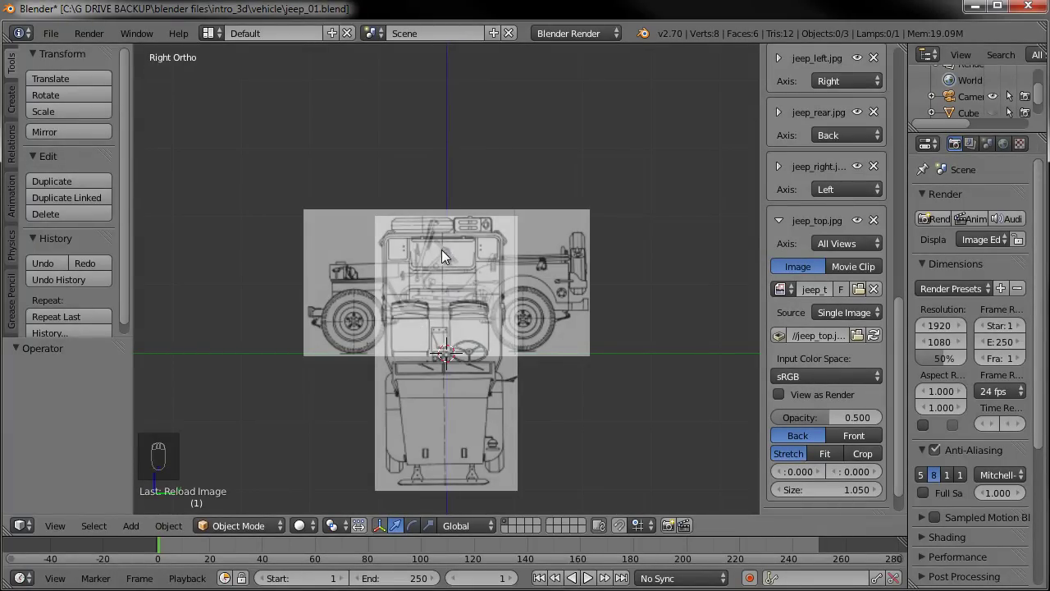
{"action": "left_click_drag", "start_coordinate": [445, 251], "coordinate": [456, 322]}
{"action": "left_click_drag", "start_coordinate": [456, 323], "coordinate": [493, 413]}
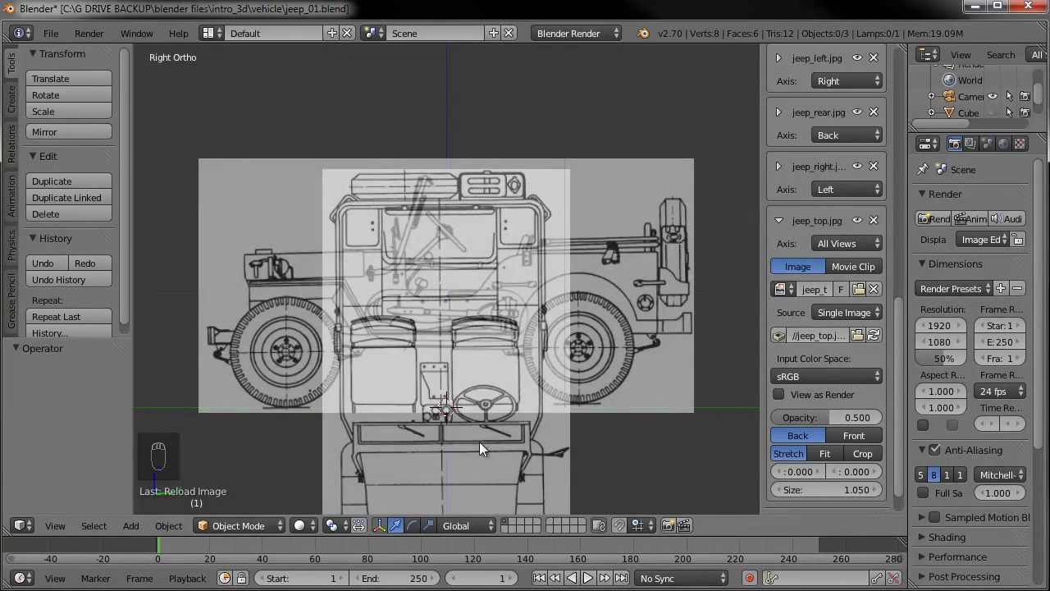
{"action": "left_click_drag", "start_coordinate": [552, 414], "coordinate": [843, 255]}
{"action": "left_click", "coordinate": [843, 254]}
- Check the top, side and front views each show only their own blueprint
{"action": "key", "text": "KP_7"}
{"action": "key", "text": "KP_3"}
{"action": "key", "text": "KP_1"}
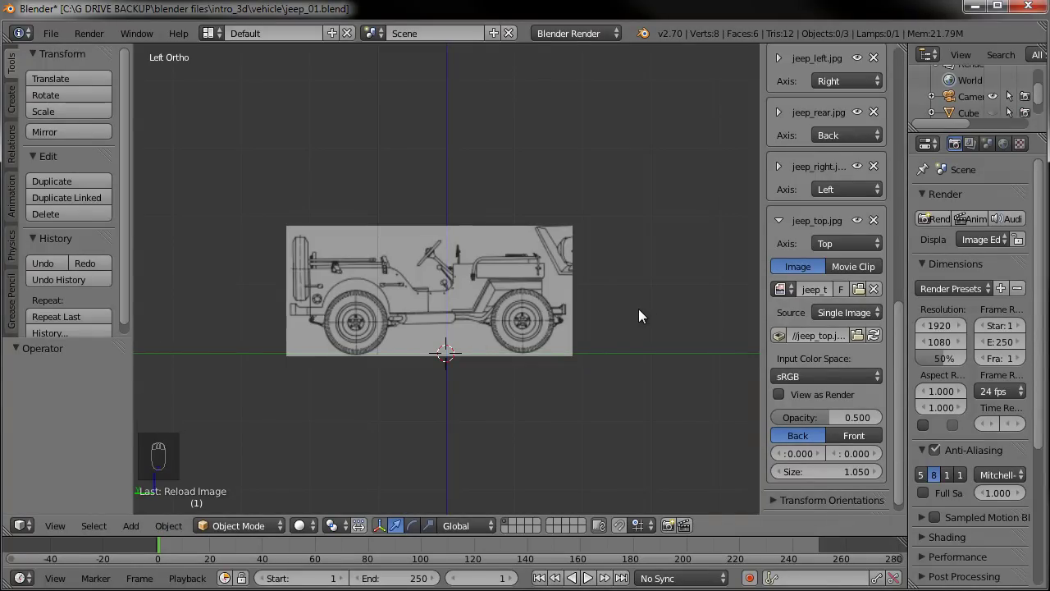
- Save the blend file, collapse the jeep_top.jpg panel and look around in perspective
{"action": "left_click", "coordinate": [56, 33]}
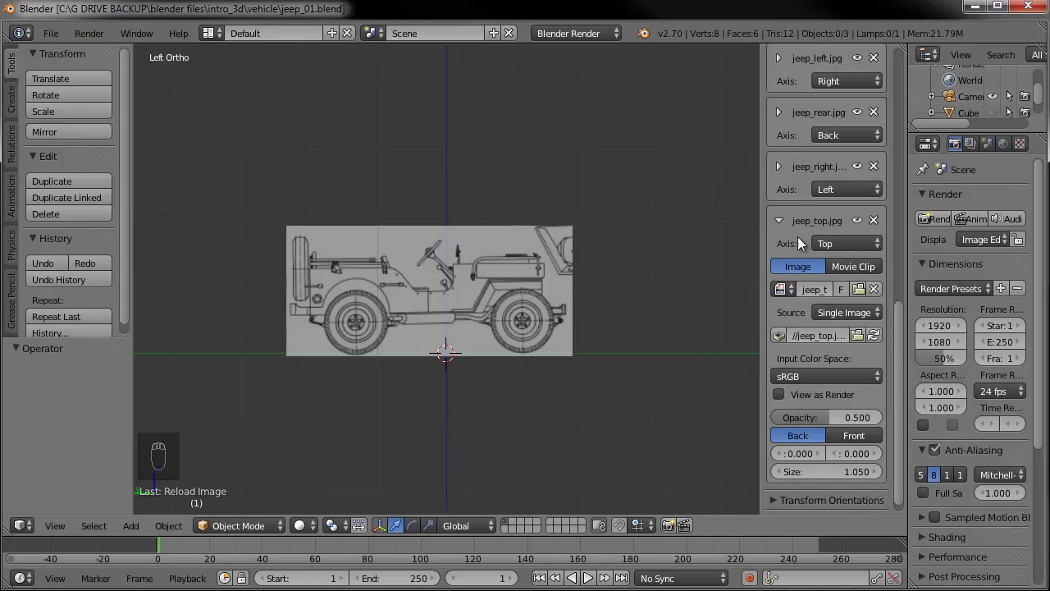
{"action": "left_click", "coordinate": [784, 229]}
{"action": "left_click_drag", "start_coordinate": [495, 129], "coordinate": [488, 210]}
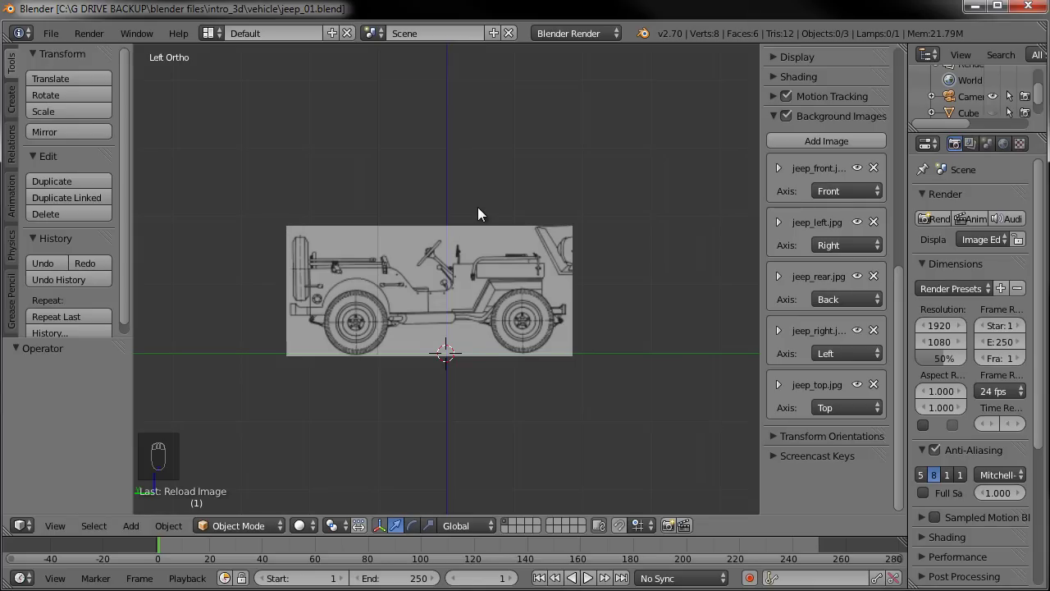
{"action": "left_click_drag", "start_coordinate": [567, 204], "coordinate": [403, 339]}
{"action": "type", "text": "(1)"}
{"action": "left_click_drag", "start_coordinate": [446, 308], "coordinate": [471, 284]}
- Switch to Front Ortho and zoom in on the jeep front blueprint
{"action": "key", "text": "KP_1"}
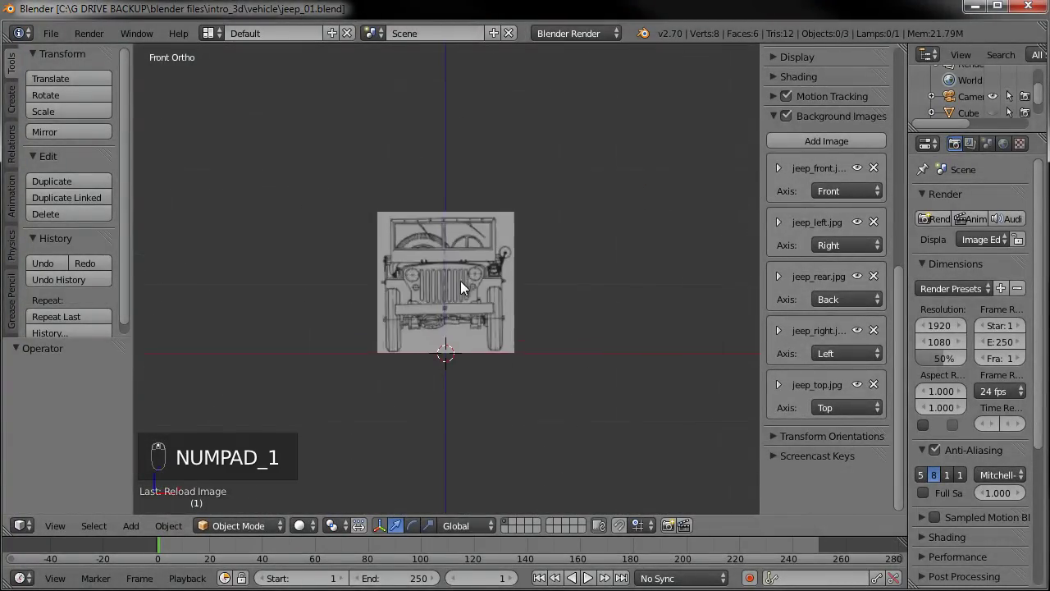
{"action": "middle_click", "coordinate": [495, 239]}
{"action": "middle_click", "coordinate": [491, 254]}
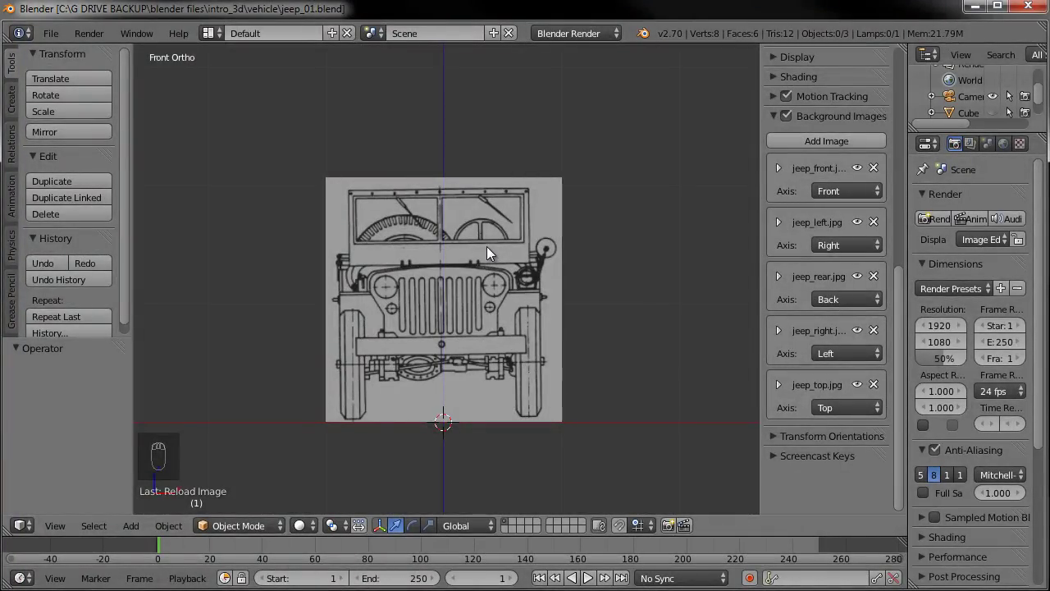